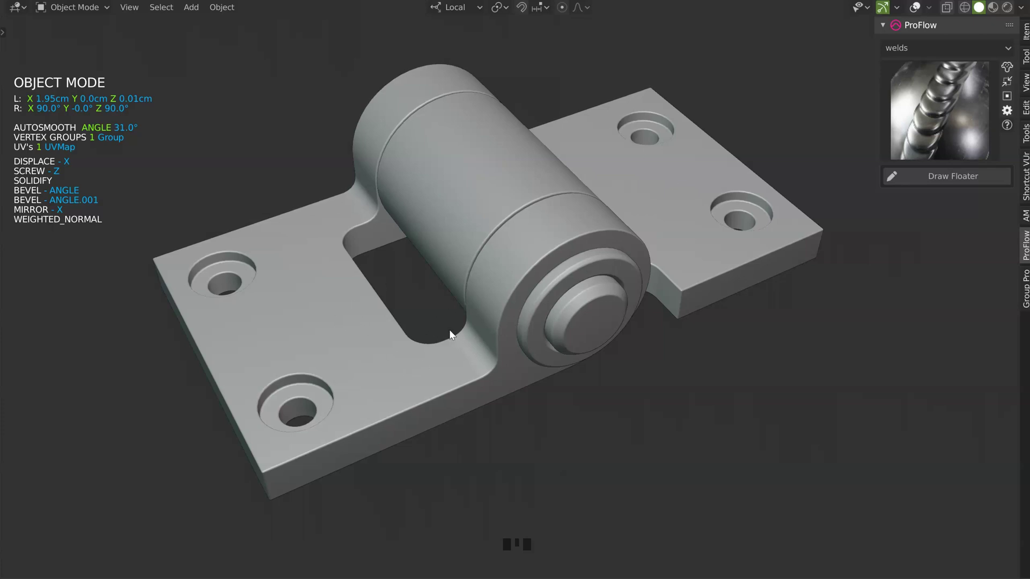
Select the finished hinge and inspect it through the Speedflow quick-modelling menu.
left_click_drag(483, 313, 921, 12)
left_click(921, 13)
left_click_drag(655, 257, 365, 478)
right_click(366, 478)
left_click_drag(508, 345, 502, 300)
key("shift+q")
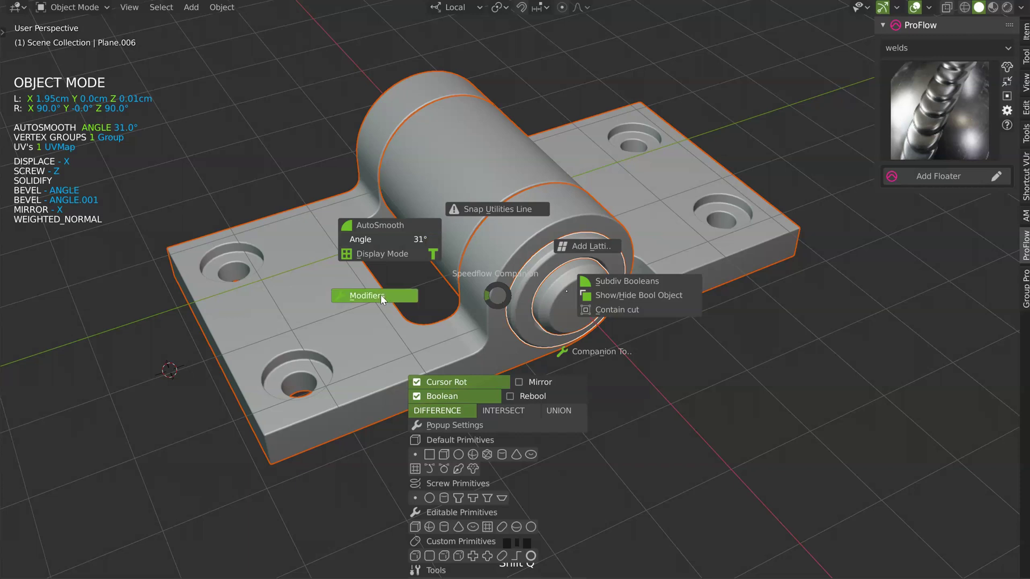
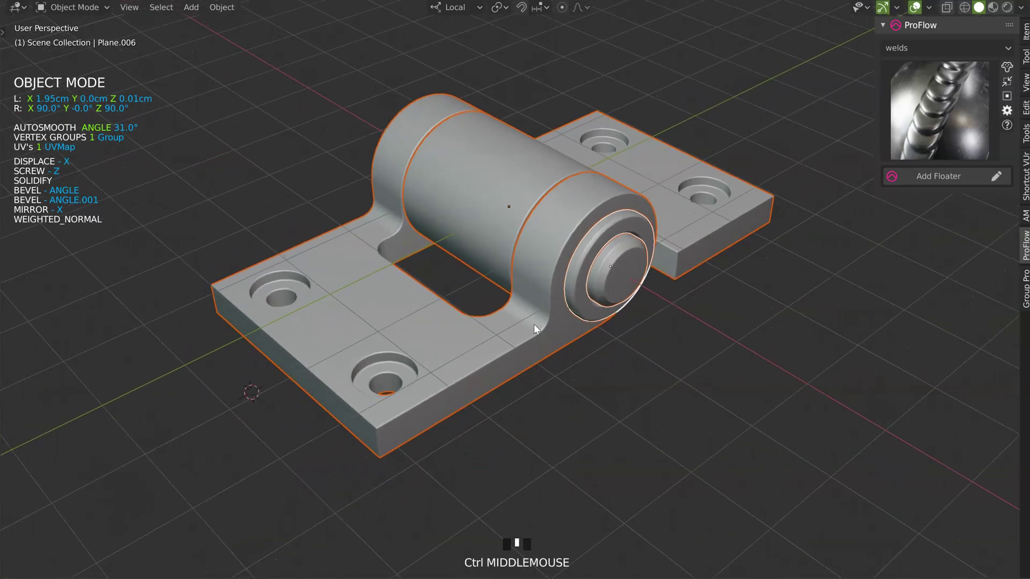
Orbit around the hinge preview and reselect it ready for removal.
key("a")
left_click_drag(513, 309, 355, 403)
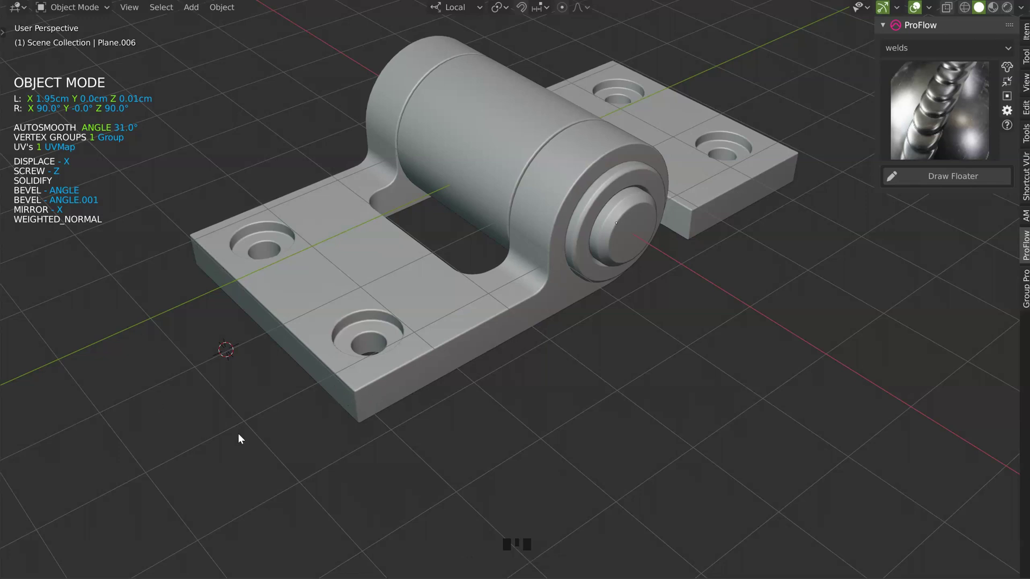
left_click_drag(487, 240, 437, 292)
key("a")
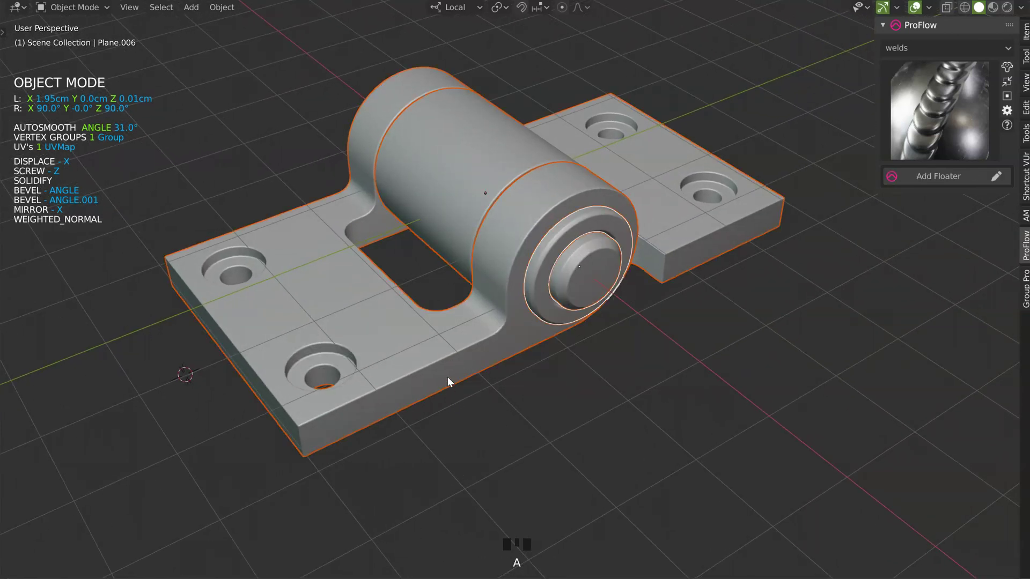
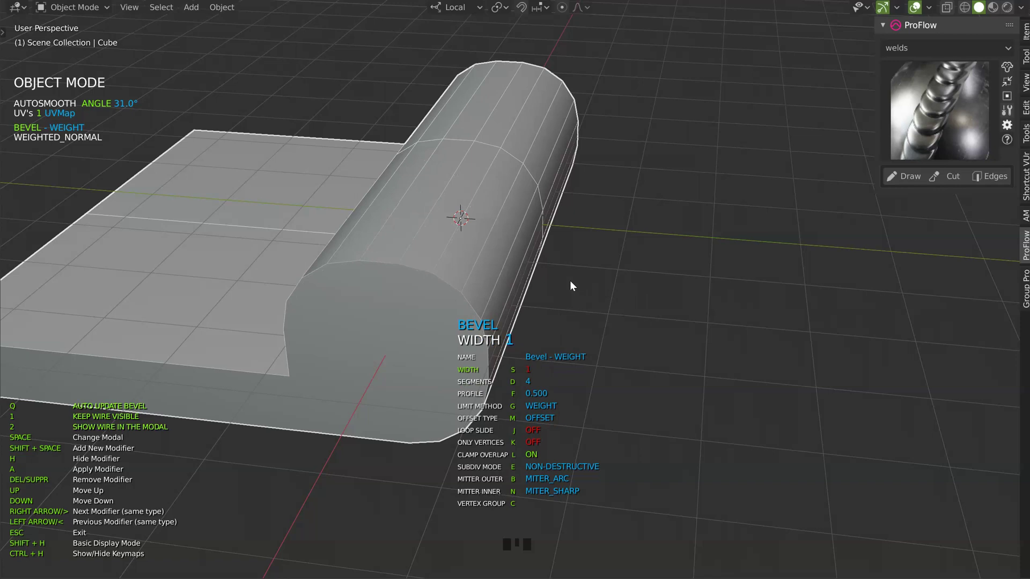
Orbit in close around the knuckle end of the plate to check the bevel and weld shading.
left_click_drag(389, 270, 389, 191)
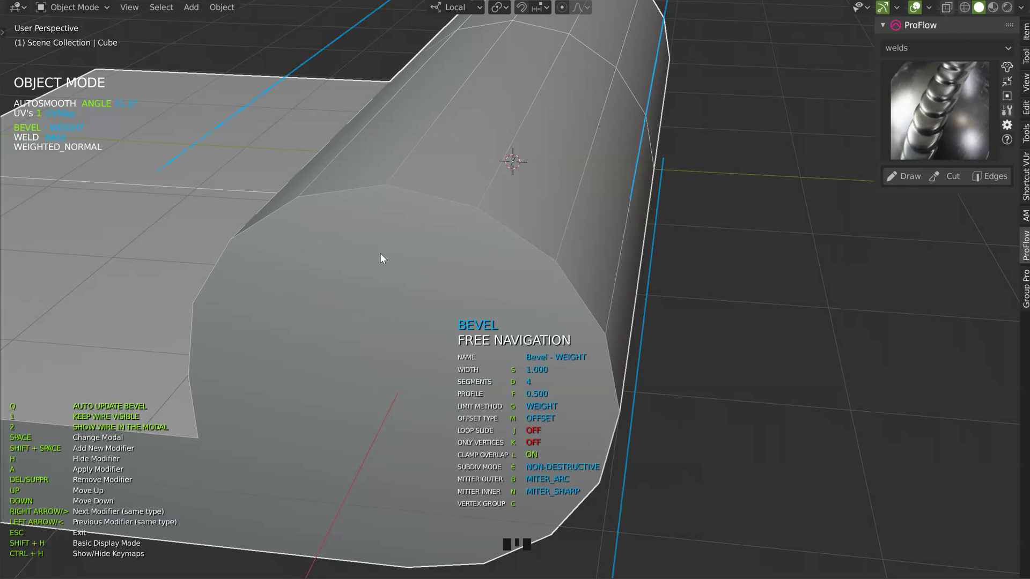
left_click_drag(612, 251, 484, 246)
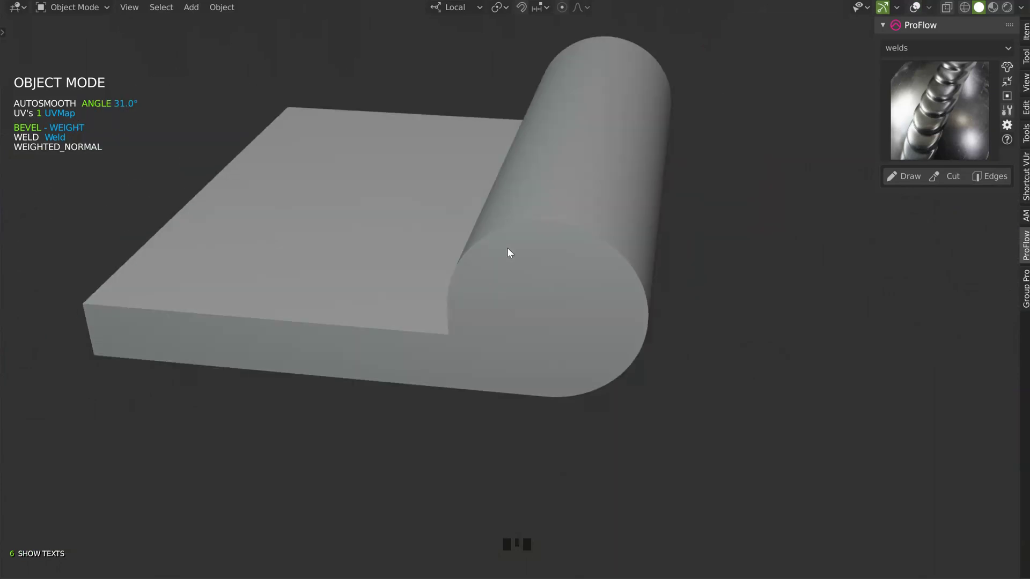
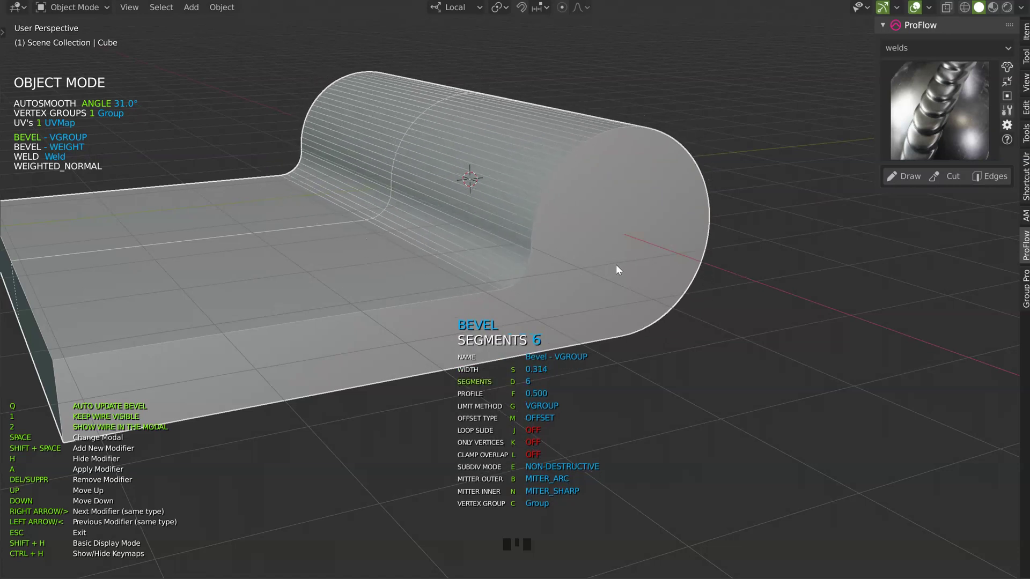
Orbit around the plate front and knuckle fillet while tuning the 0.019-width angle bevel.
left_click_drag(500, 241, 379, 324)
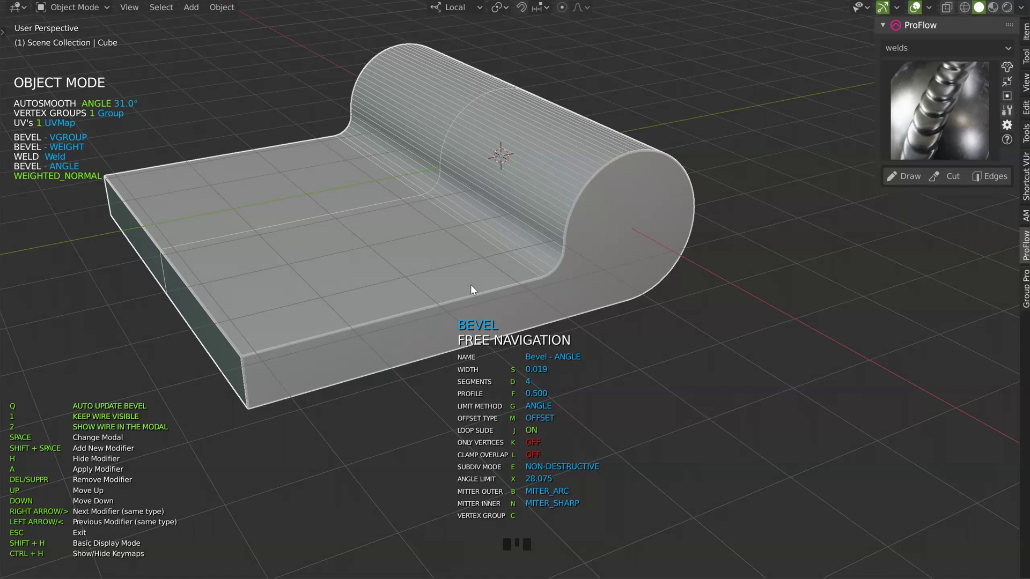
left_click_drag(416, 263, 669, 287)
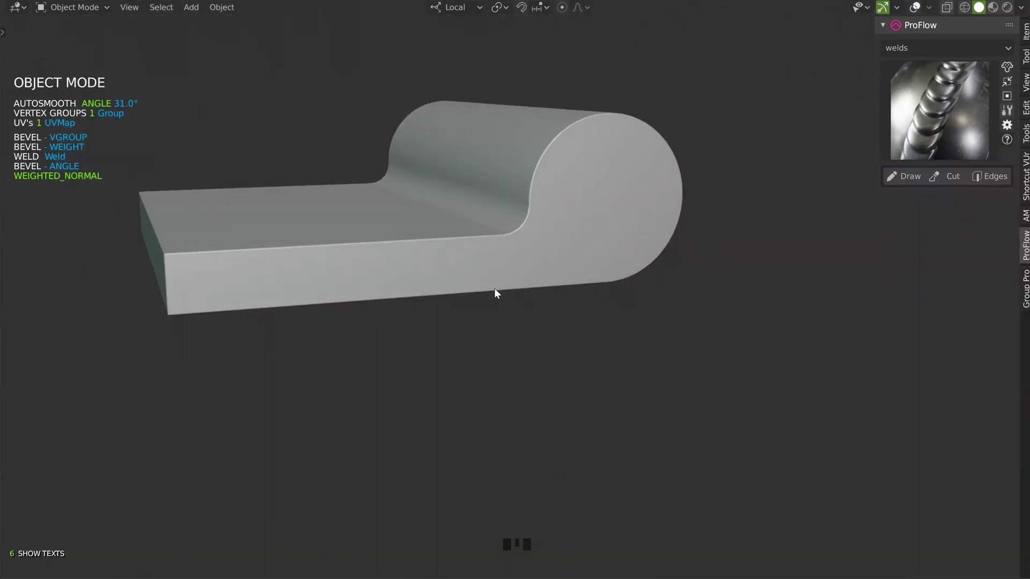
left_click_drag(485, 248, 99, 146)
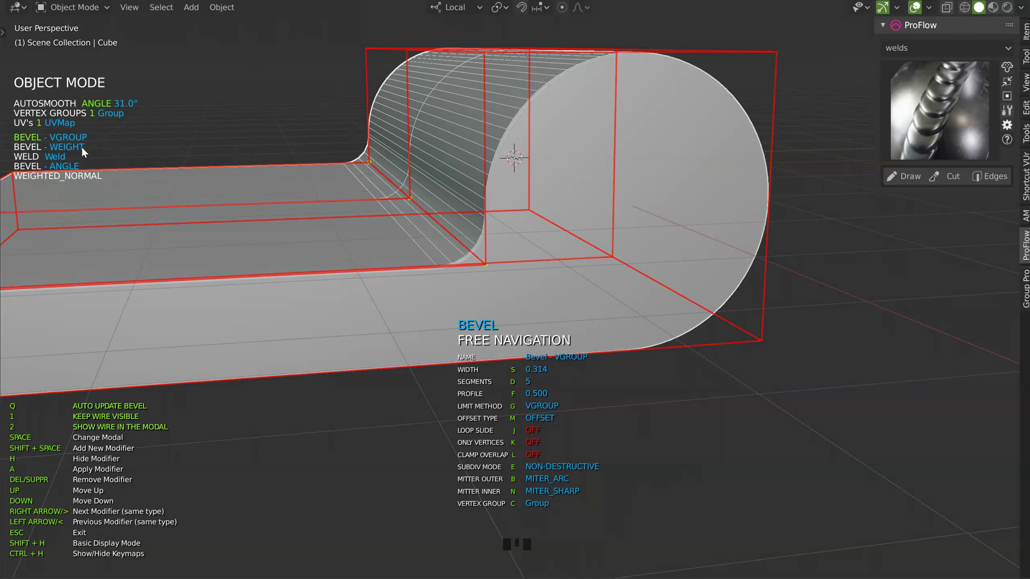
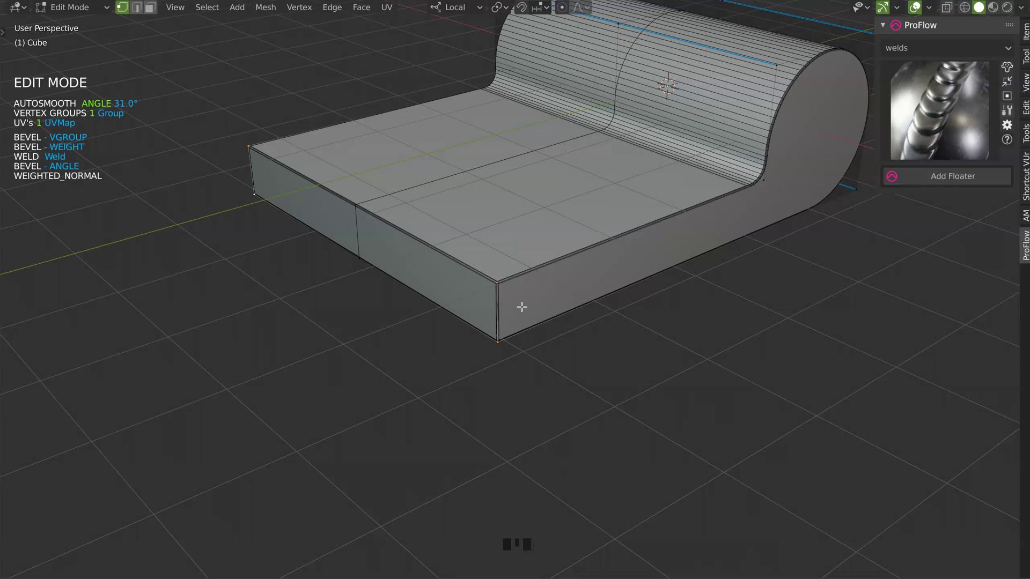
Round the plate's two outer corners with a Group.001 bevel of width 0.463 and 12 segments.
left_click_drag(461, 263, 393, 294)
key("space")
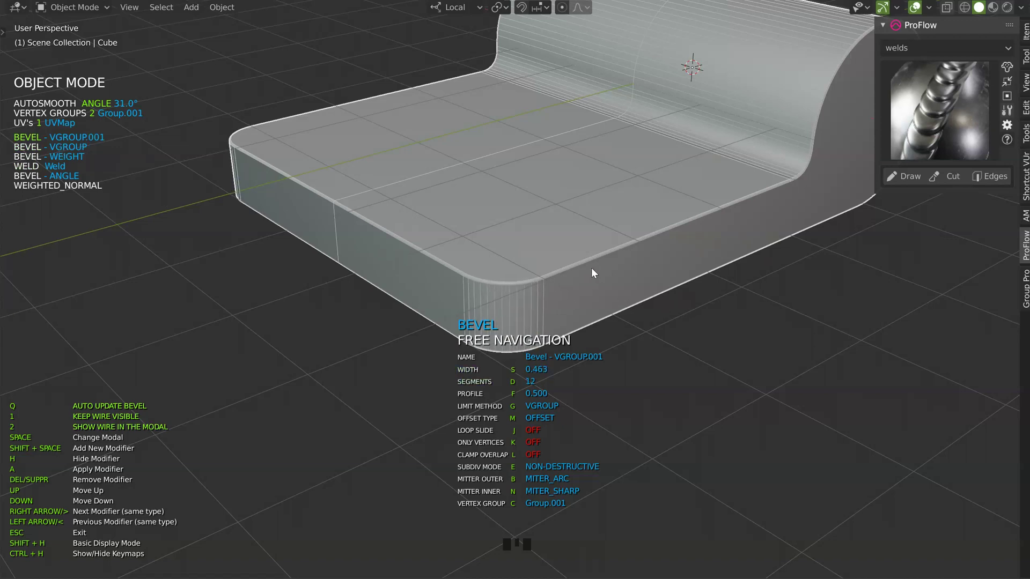
left_click_drag(550, 268, 919, 10)
left_click(919, 10)
Orbit around the rounded plate and knuckle to check the corner bevel.
left_click_drag(500, 299, 920, 10)
left_click_drag(920, 9, 517, 263)
left_click_drag(518, 263, 521, 292)
Add a screw-built cylinder boring through the knuckle and check the bore.
key("space")
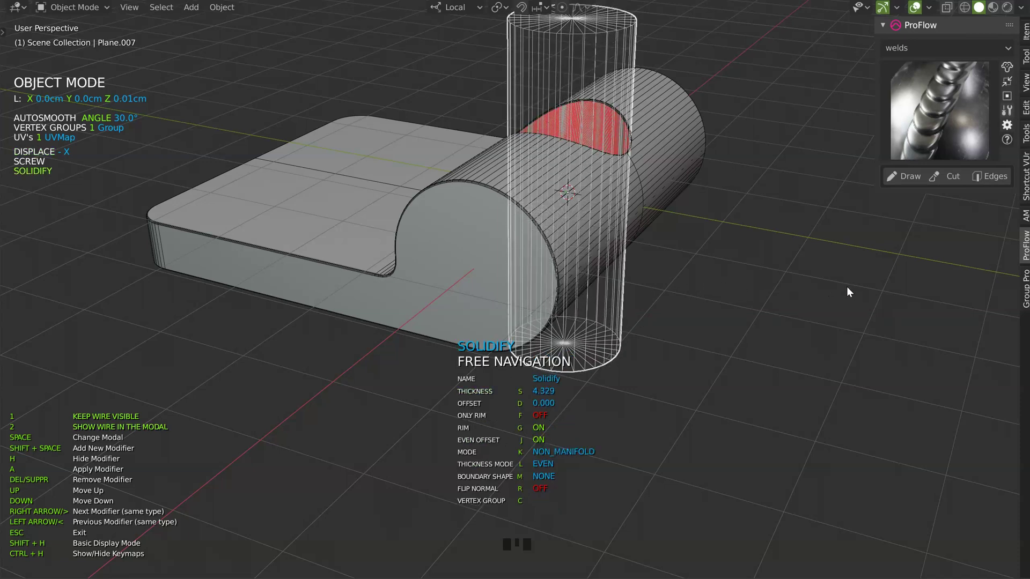
left_click_drag(714, 243, 485, 311)
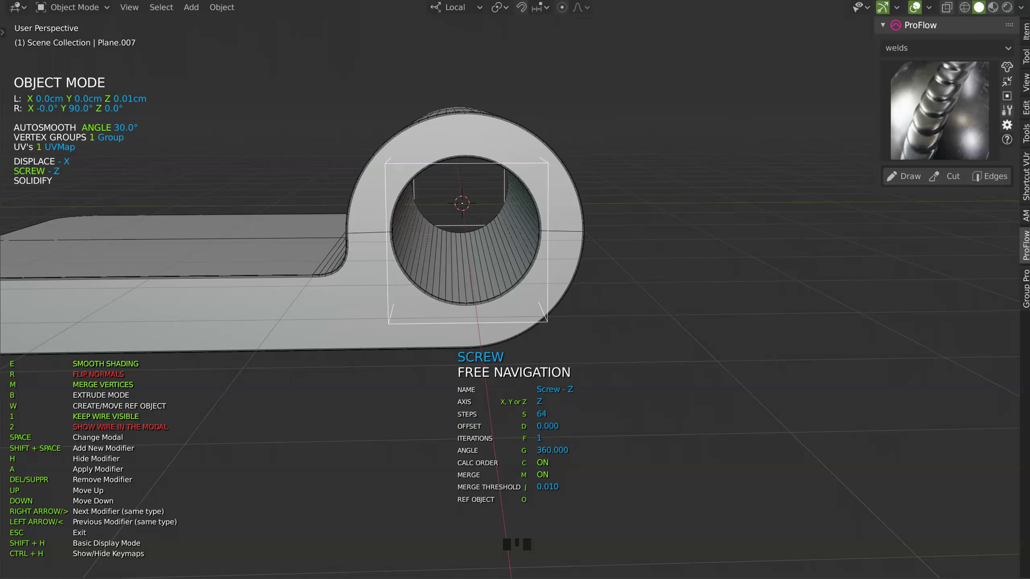
left_click_drag(549, 250, 705, 273)
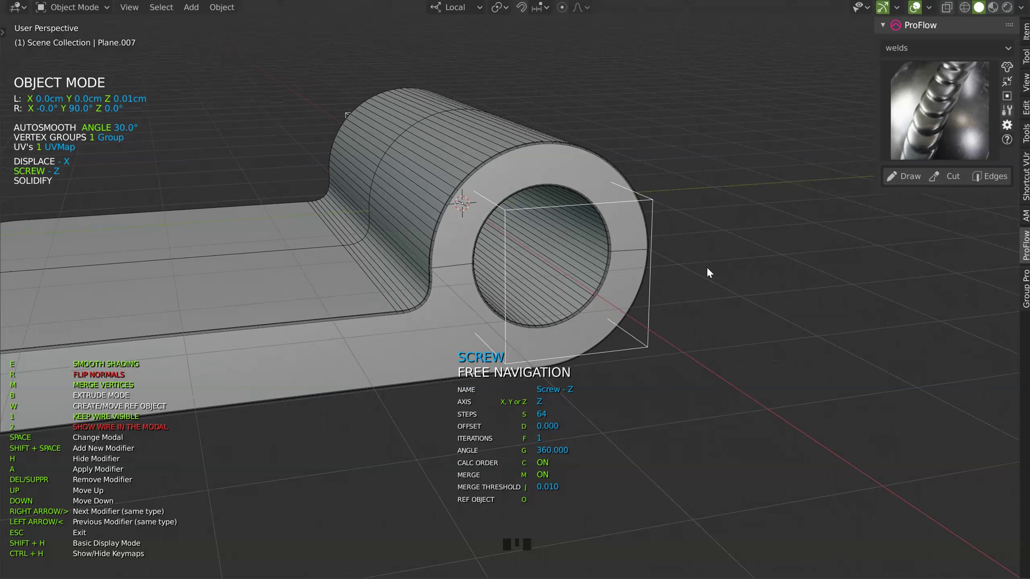
Join the knuckle to the plate with Weld, Boolean and Bevel modifiers, inspecting the finished leaf.
left_click_drag(694, 220, 921, 11)
left_click(921, 11)
left_click_drag(582, 222, 599, 237)
left_click_drag(587, 232, 920, 9)
left_click(920, 9)
left_click_drag(508, 232, 506, 319)
left_click_drag(383, 335, 404, 289)
Duplicate the finished leaf and rotate the copy 180° about Z to face the original.
key("shift+d")
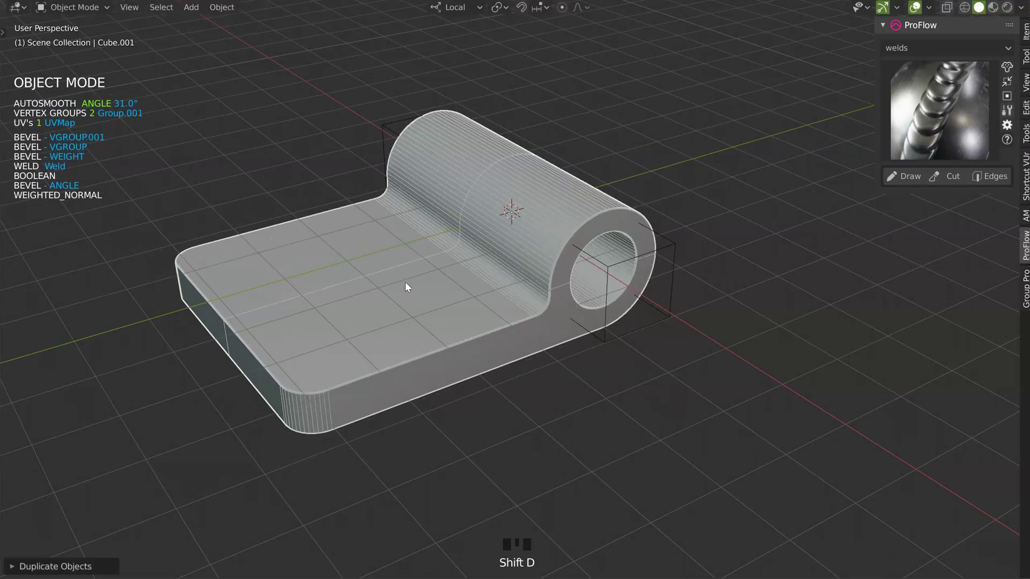
left_click_drag(565, 242, 523, 241)
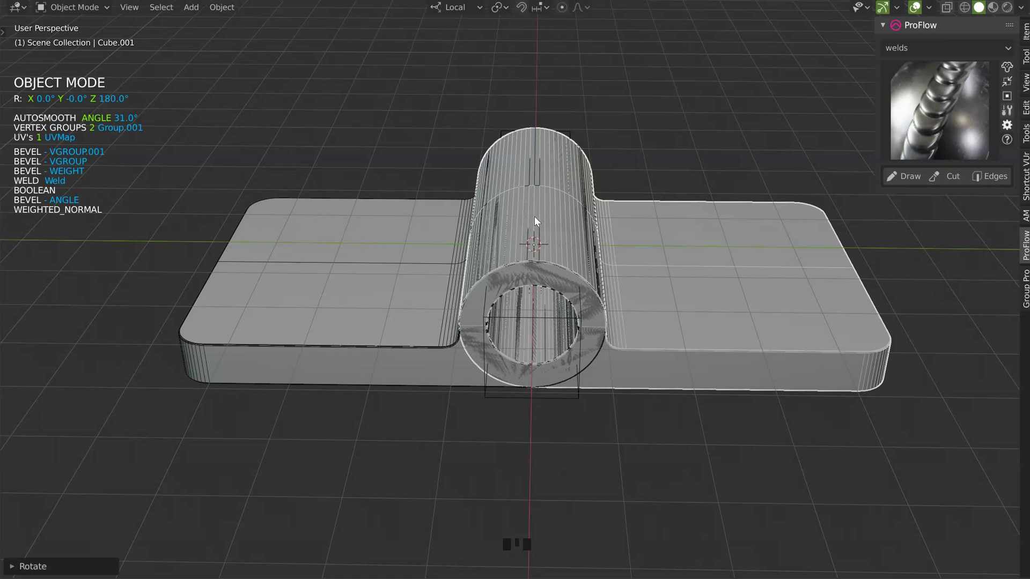
left_click_drag(505, 273, 795, 166)
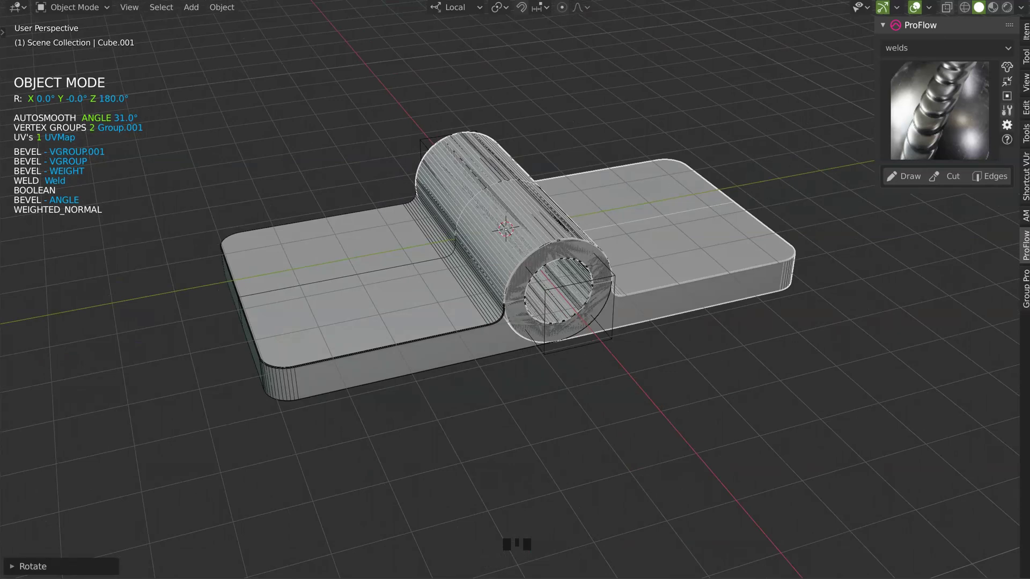
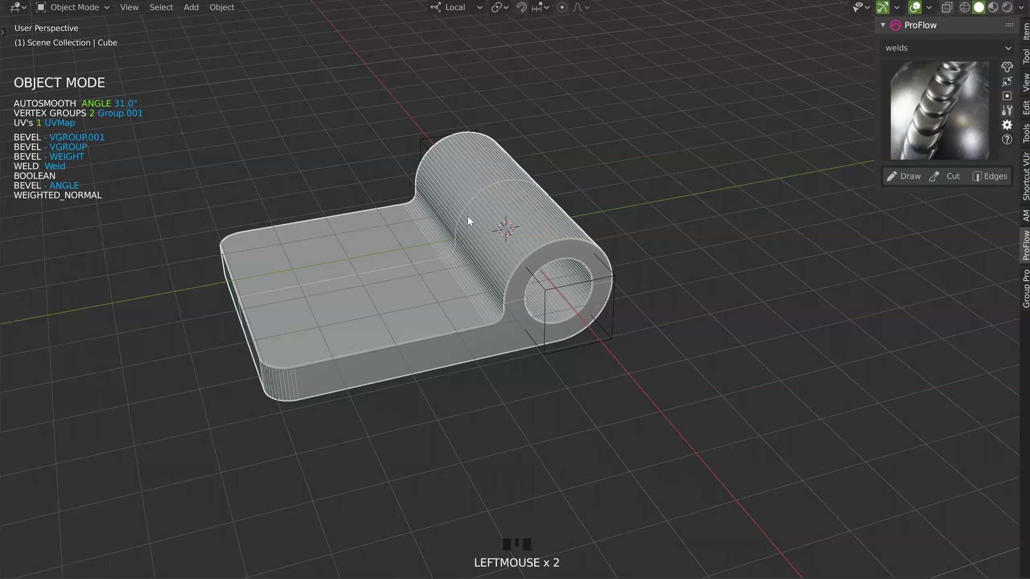
From top view, draw a box cutter over the knuckle centre and solidify it to cut the gap.
key("KP_7")
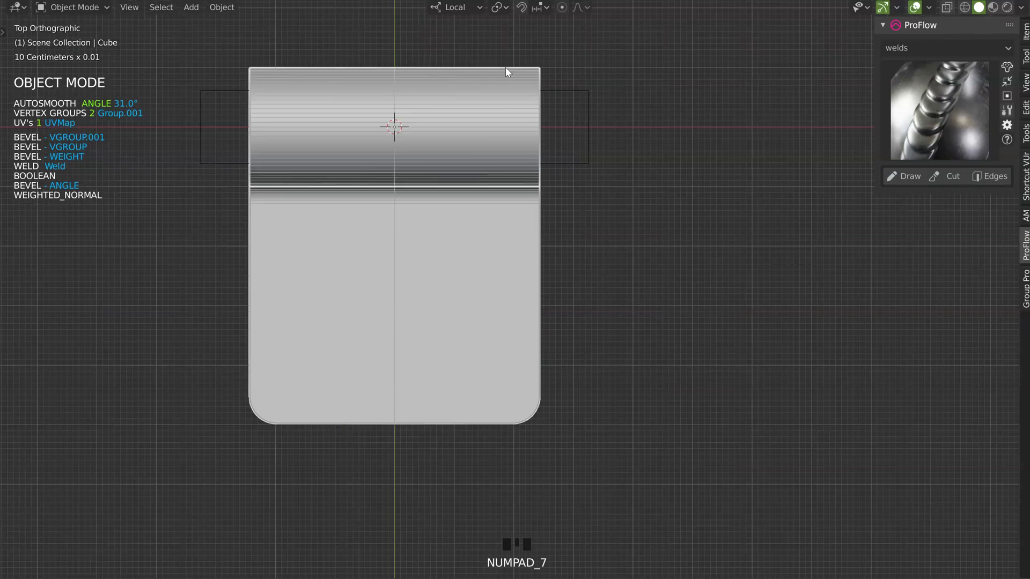
left_click_drag(506, 189, 500, 252)
key("space")
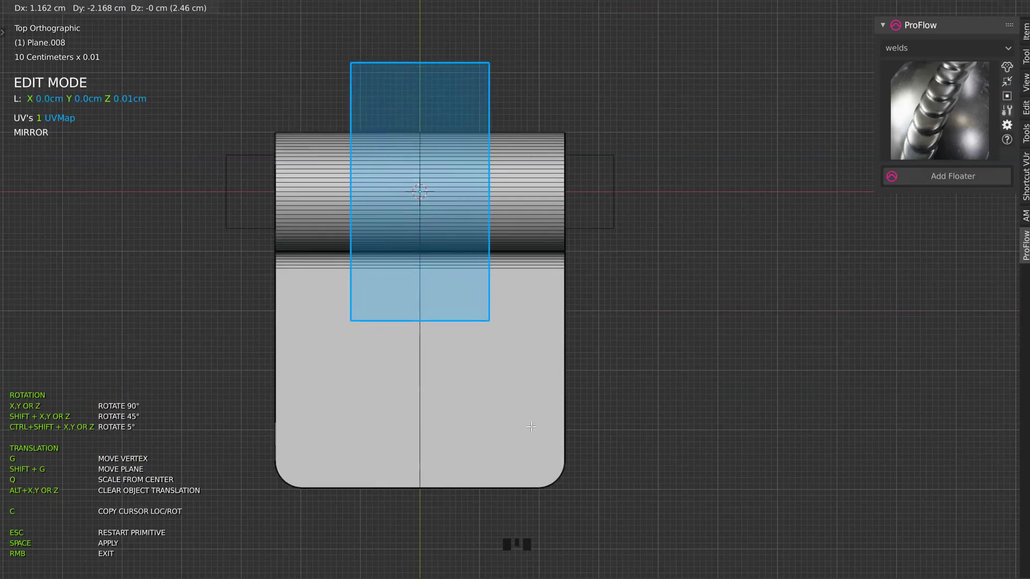
left_click_drag(540, 373, 545, 246)
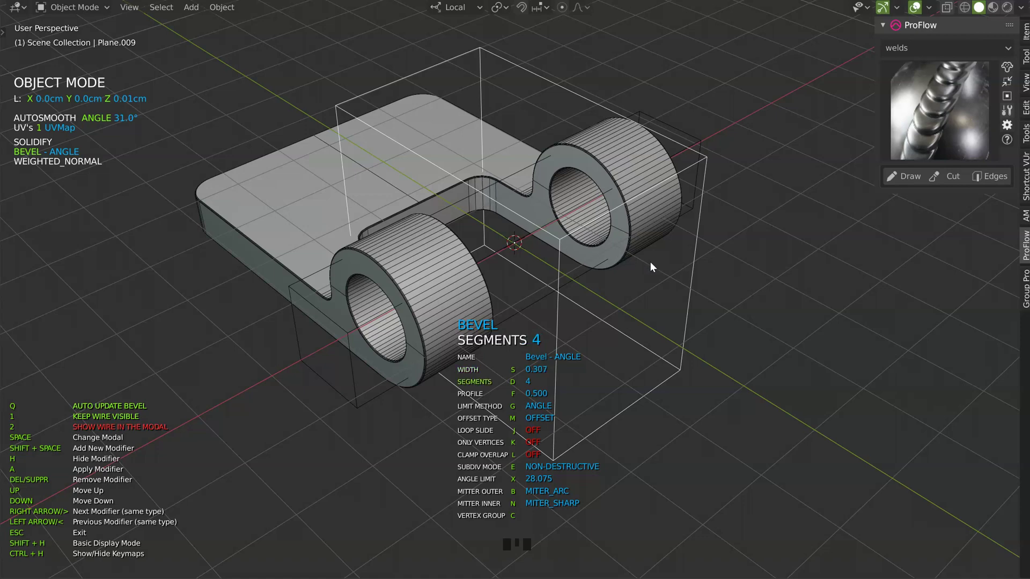
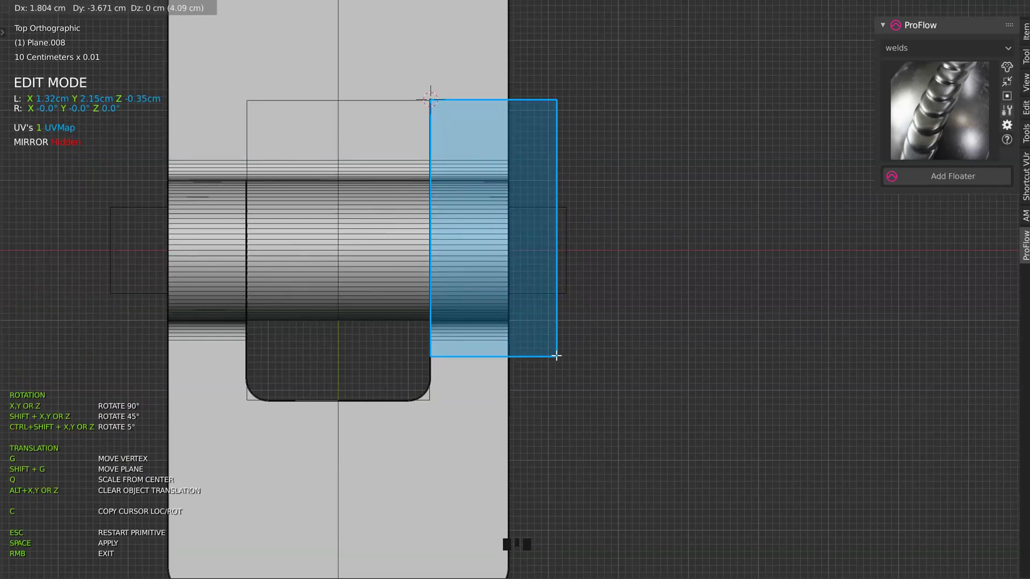
Resize the cutter across the knuckle and slide the second leaf along local X to open a slim gap.
left_click_drag(581, 364, 708, 332)
left_click_drag(664, 329, 344, 319)
left_click_drag(440, 236, 482, 289)
key("g")
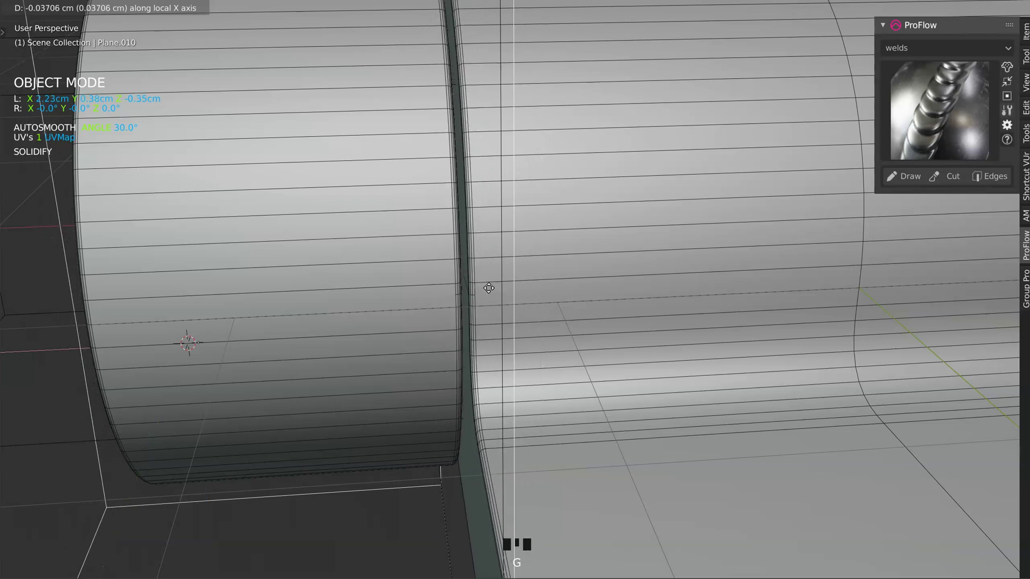
left_click_drag(643, 235, 250, 246)
Select the first leaf and bring up its 11-segment bevel settings.
left_click(249, 246)
key("space")
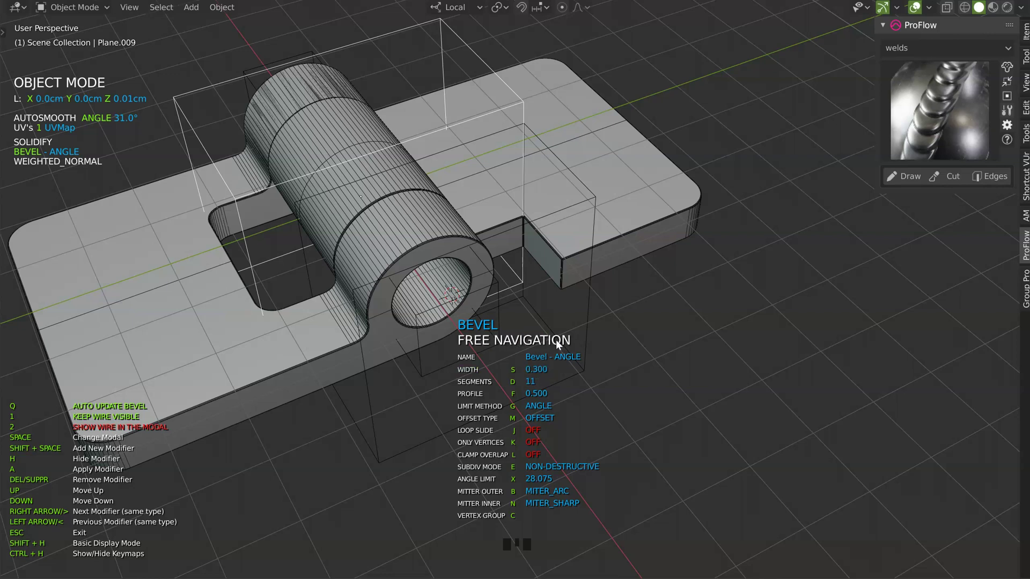
Give the second leaf a 0.30-width bevel raised to 12 segments.
left_click(598, 303)
left_click(594, 310)
key("space")
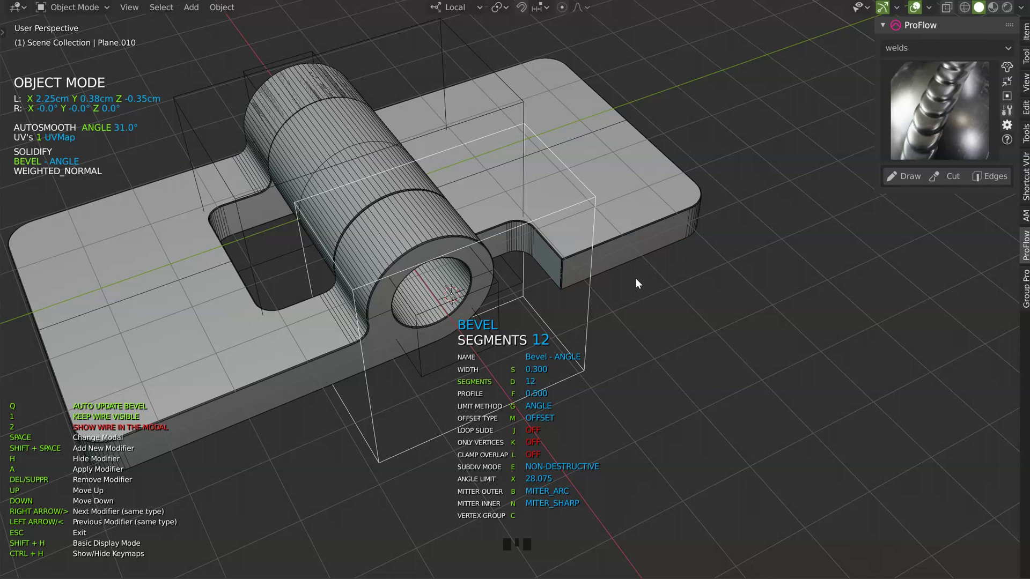
left_click_drag(627, 302, 443, 269)
key("space")
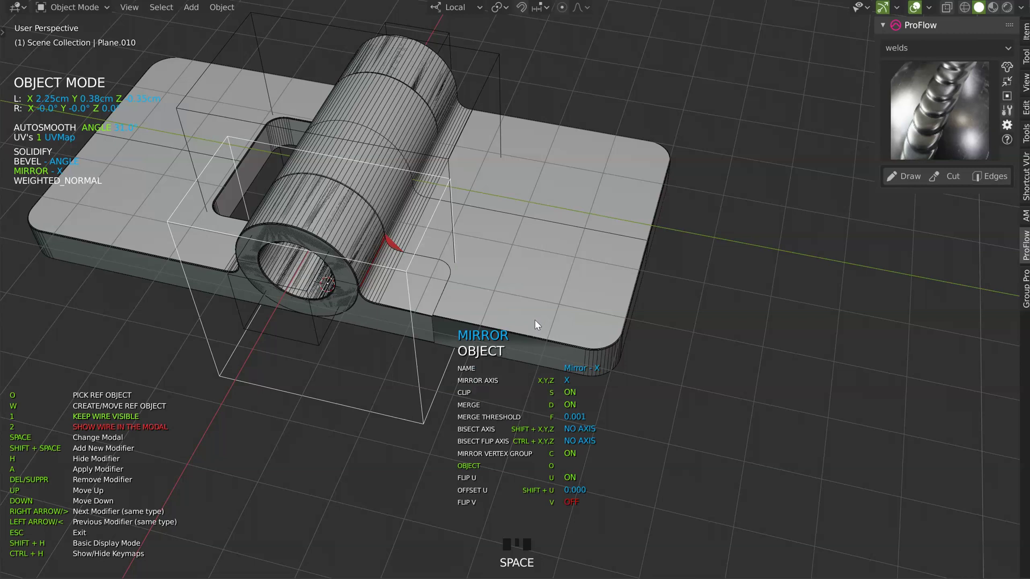
Mirror the second leaf along X and check the symmetric plate from below.
left_click_drag(574, 303, 493, 281)
left_click_drag(458, 291, 453, 251)
key("g")
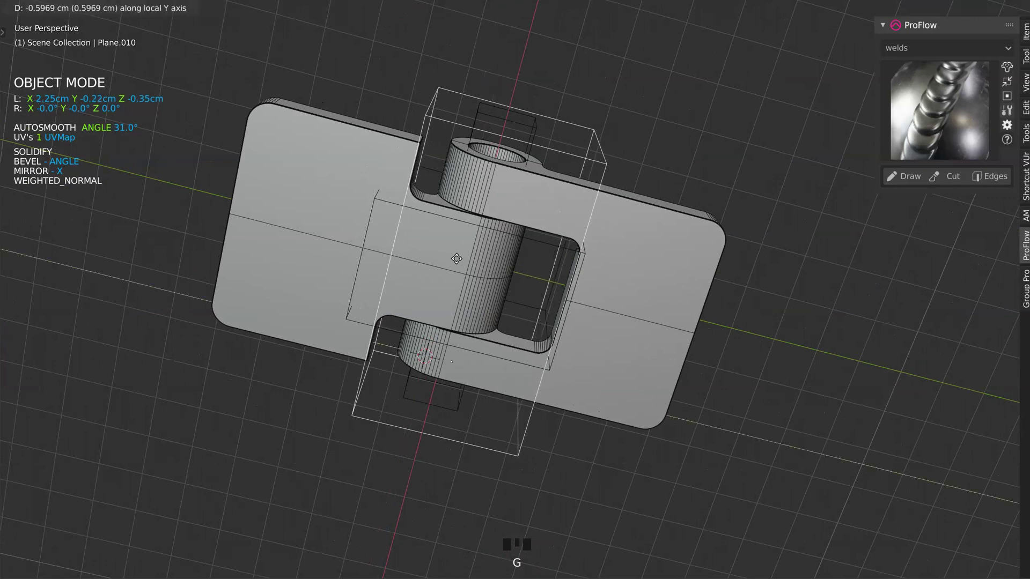
Slide the mirrored leaf to about -0.17 cm on local Y so the knuckles interlock.
left_click_drag(482, 252, 503, 259)
key("g")
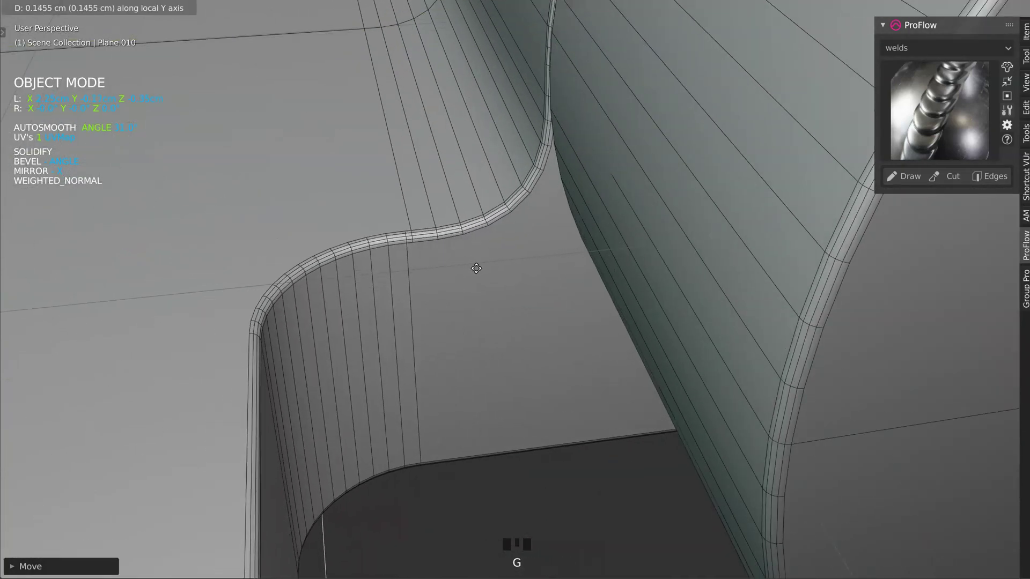
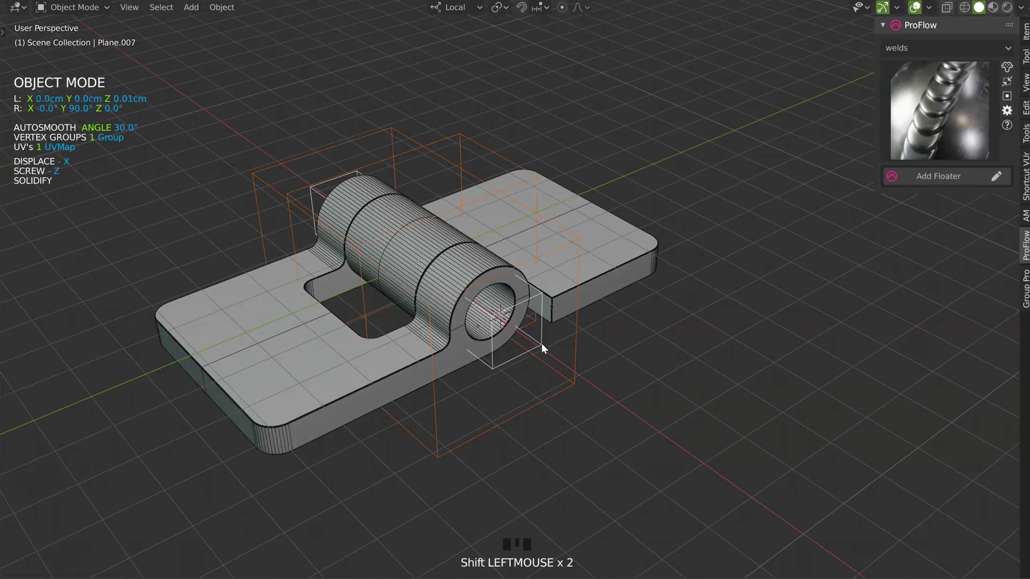
left_click_drag(577, 355, 587, 331)
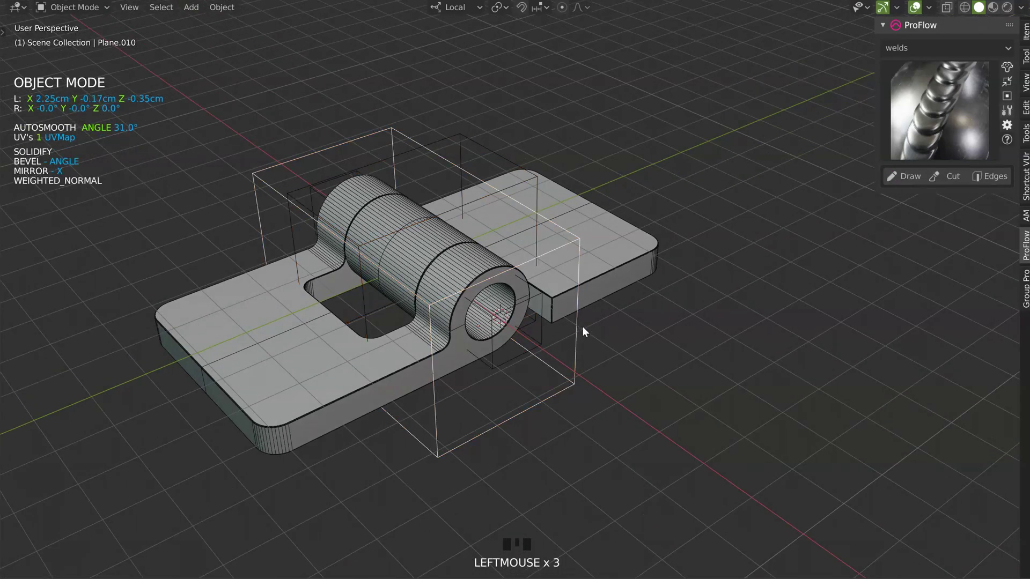
Hide the first leaf and bring the knuckle end of the pin into view.
left_click(486, 152)
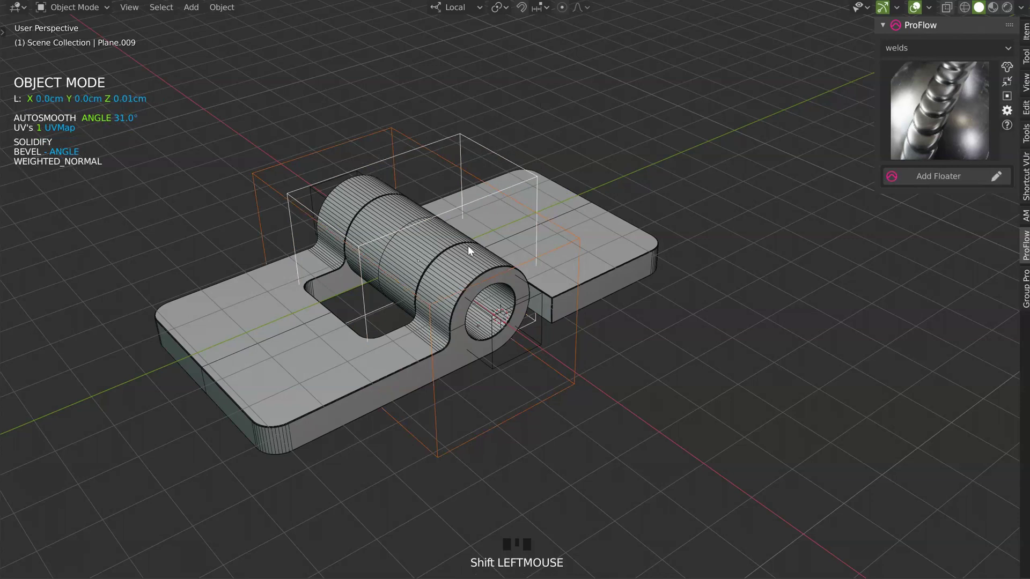
key("h")
left_click_drag(486, 247, 578, 338)
left_click_drag(578, 338, 581, 290)
left_click_drag(581, 290, 485, 225)
Duplicate the pin, push the copy past the knuckle end and bevel it into a rounded cap.
key("shift+d")
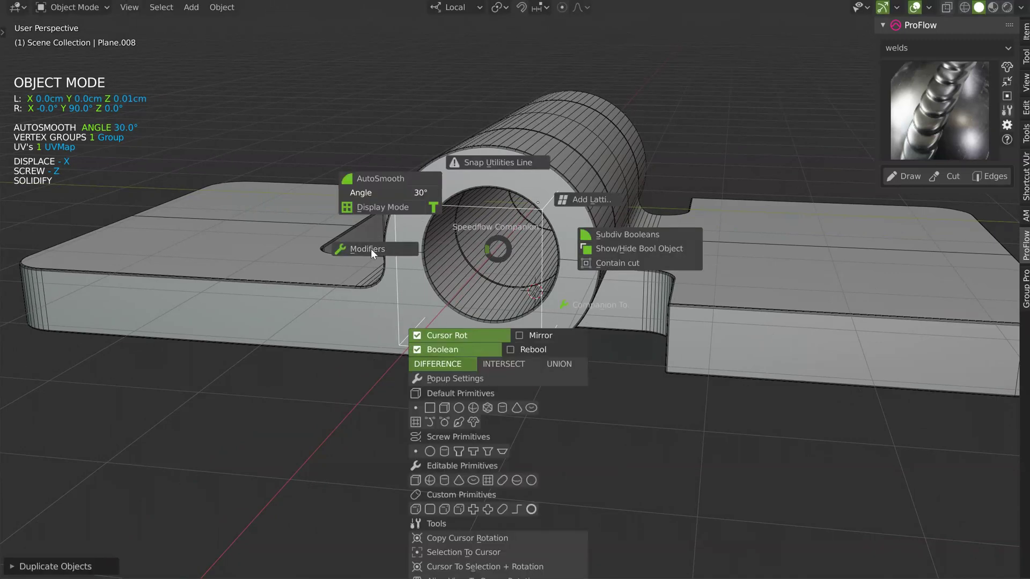
left_click_drag(454, 242, 532, 285)
key("space")
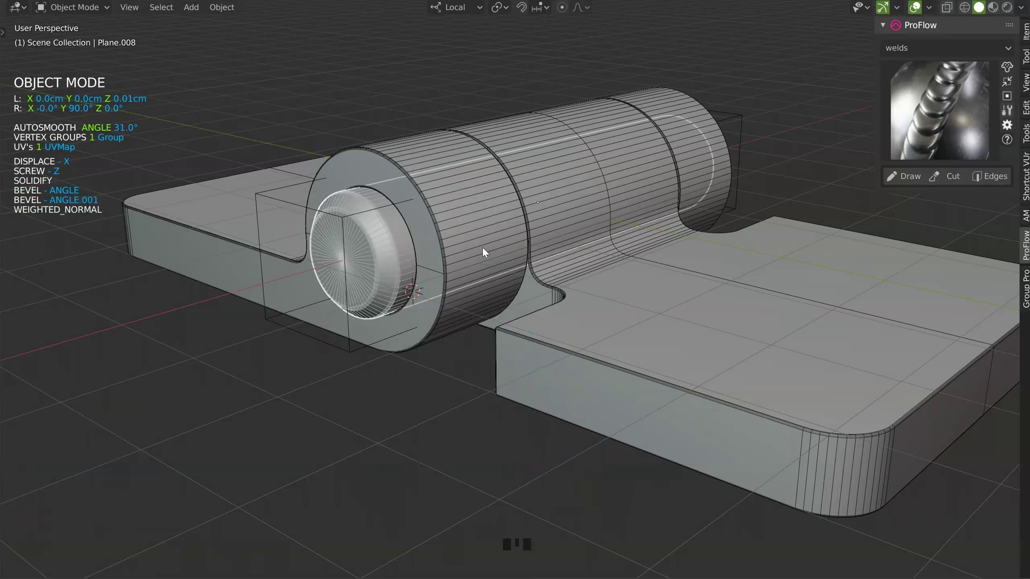
Duplicate the cap into a washer ring: displace 0.78, X offset 2.56 cm, single-segment bevel width 0.136.
left_click_drag(473, 231, 540, 274)
key("shift+d")
left_click_drag(566, 271, 434, 274)
key("space")
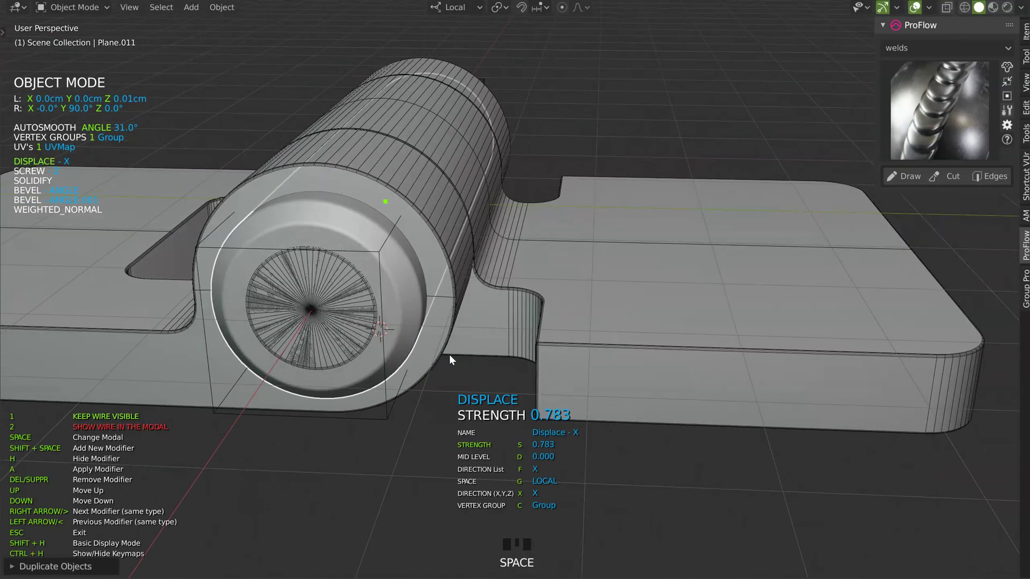
left_click_drag(450, 304, 411, 264)
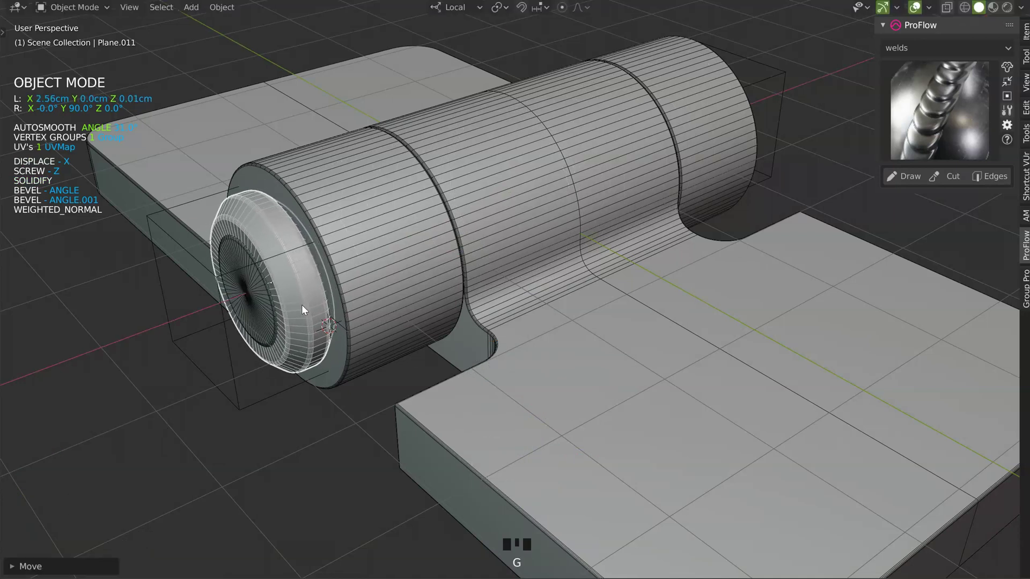
key("space")
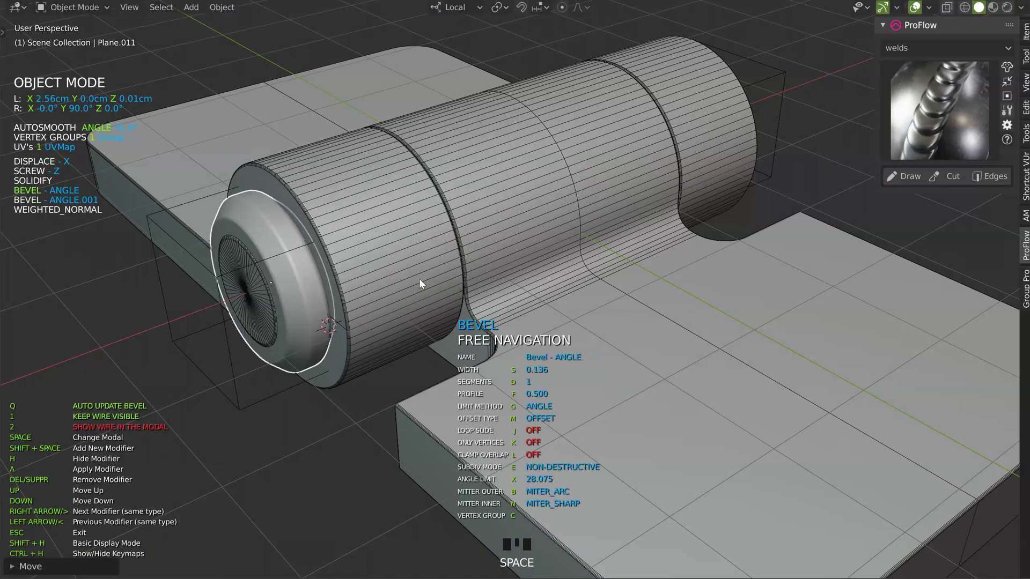
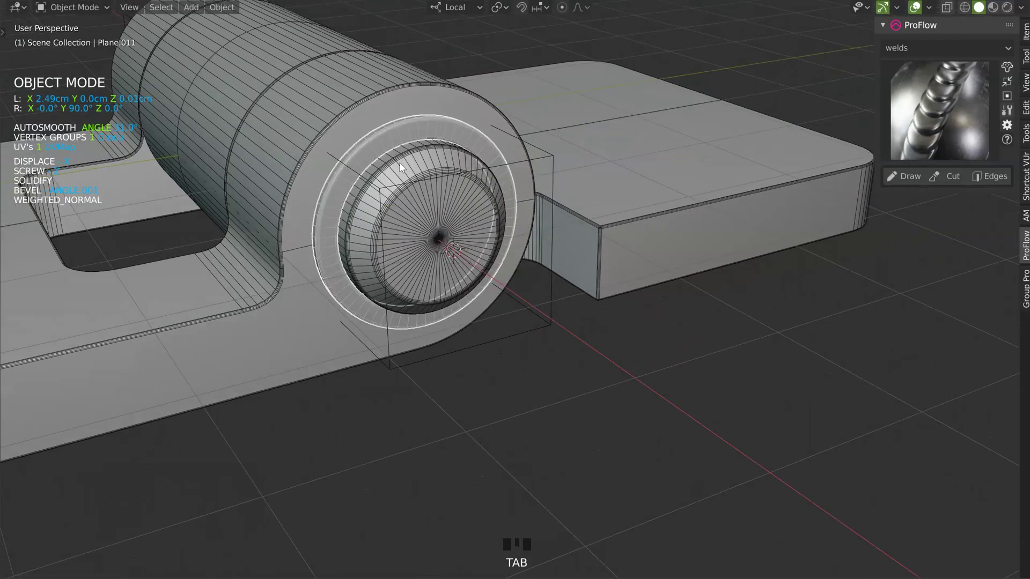
Raise the washer ring's displace strength to about 0.863 to thicken it.
left_click_drag(394, 200, 474, 206)
key("Tab")
key("Tab")
key("space")
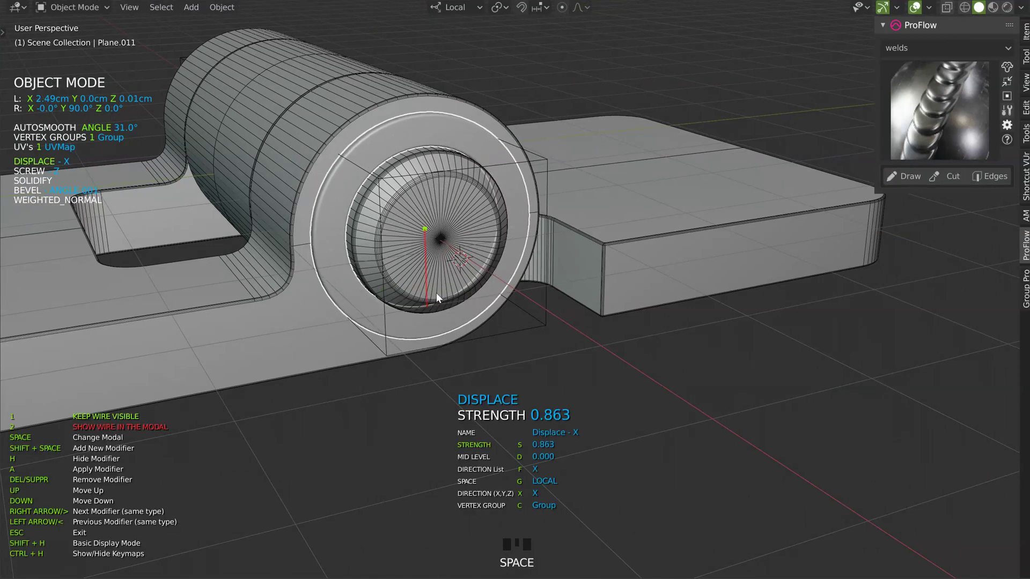
left_click_drag(412, 249, 510, 234)
Mirror the washer on Z about Plane.008 so a ring sits at both knuckle ends.
left_click_drag(505, 227, 371, 213)
left_click_drag(371, 212, 658, 310)
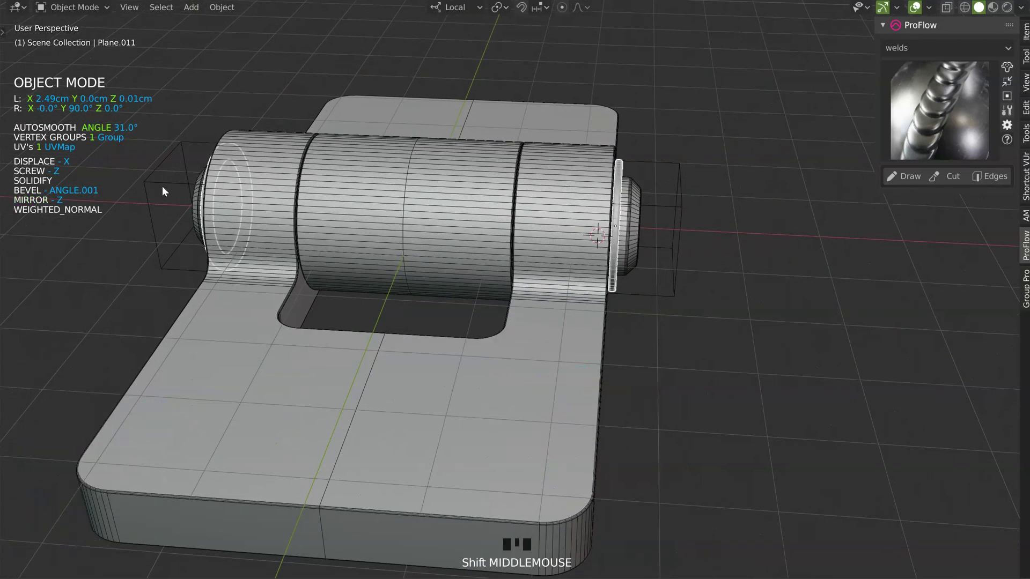
left_click(639, 239)
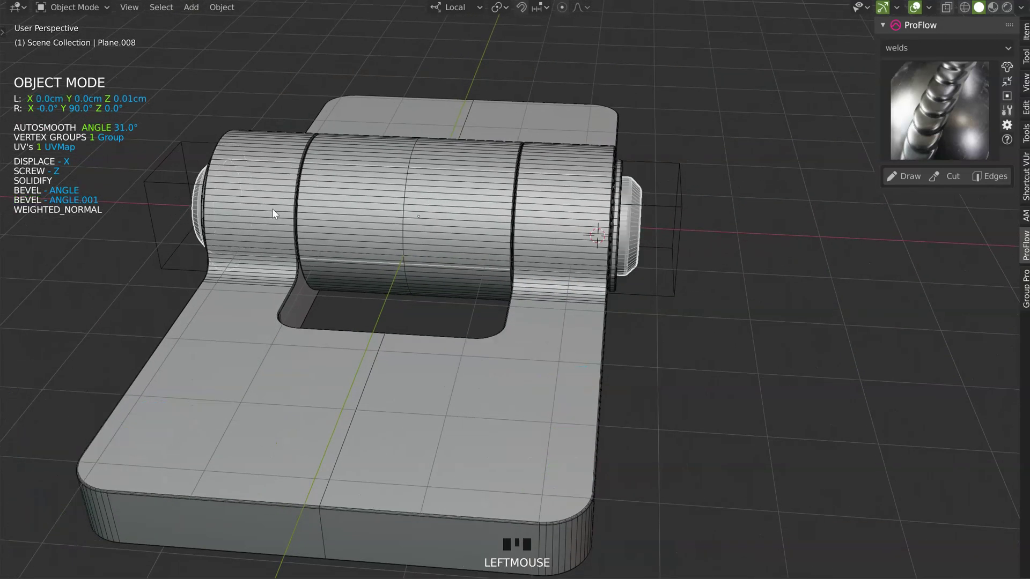
left_click_drag(429, 193, 555, 385)
left_click(555, 384)
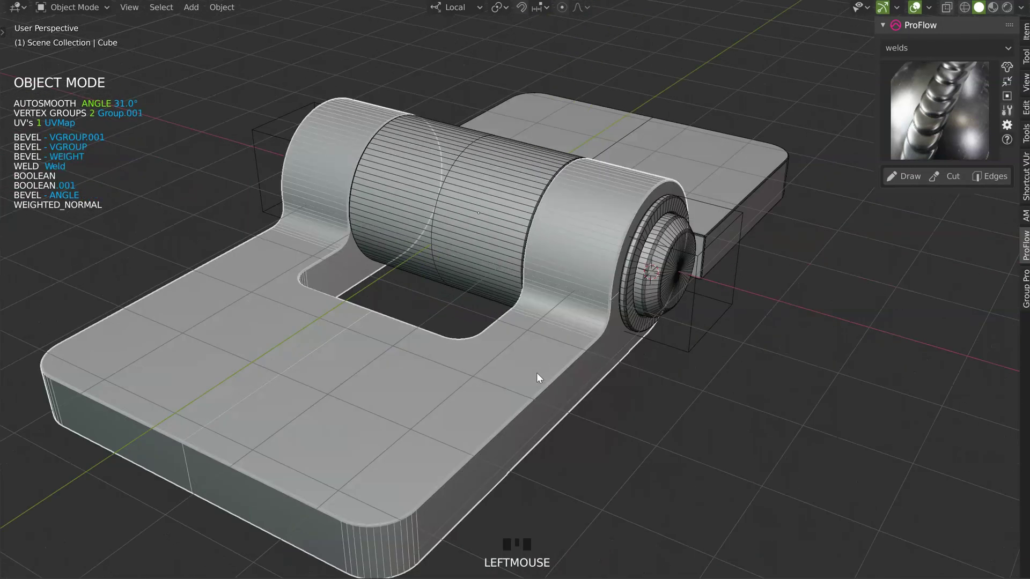
left_click(644, 244)
left_click(638, 259)
left_click(661, 281)
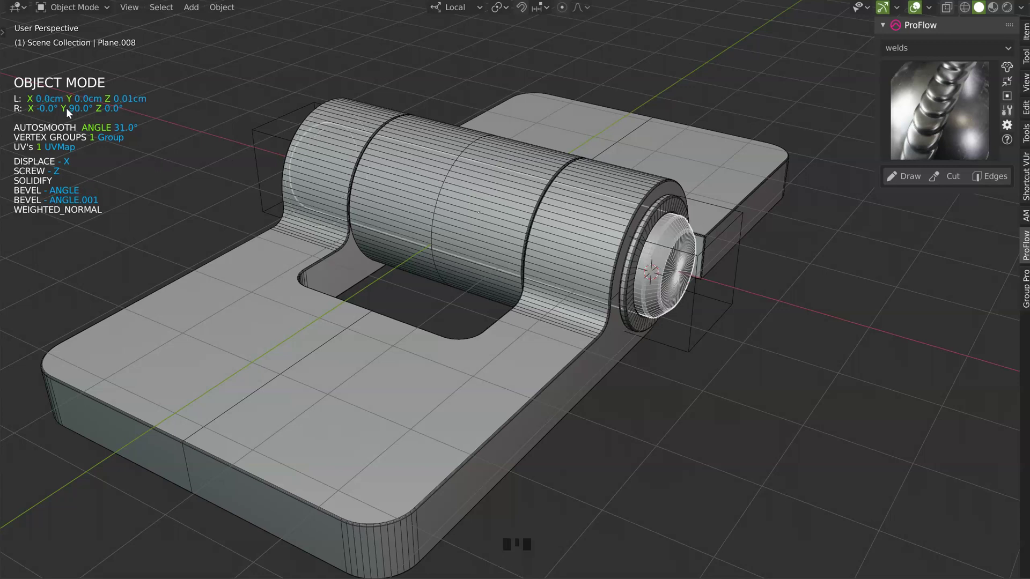
left_click_drag(542, 235, 441, 321)
left_click_drag(442, 322, 313, 334)
left_click_drag(312, 333, 550, 200)
key("shift+'")
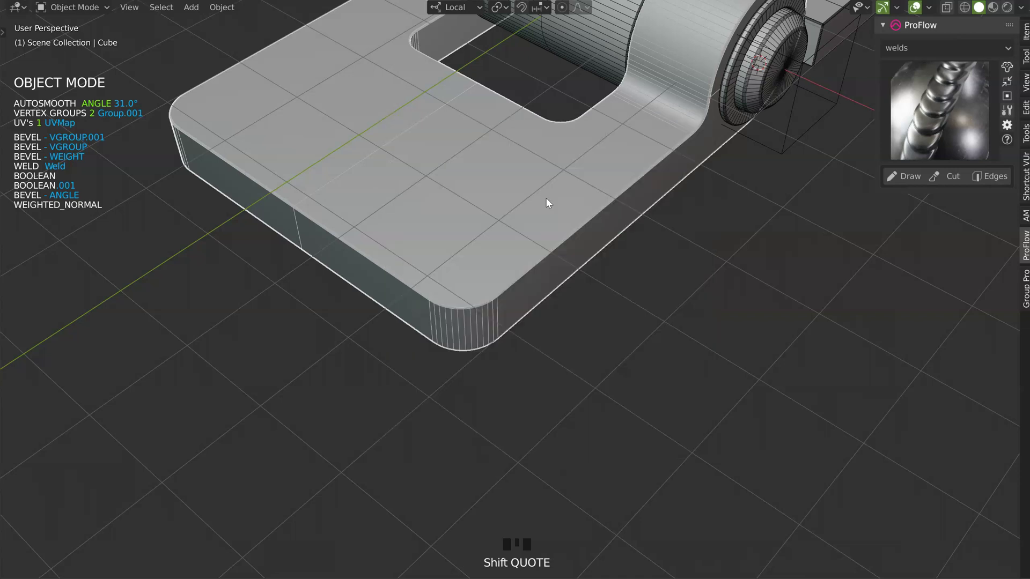
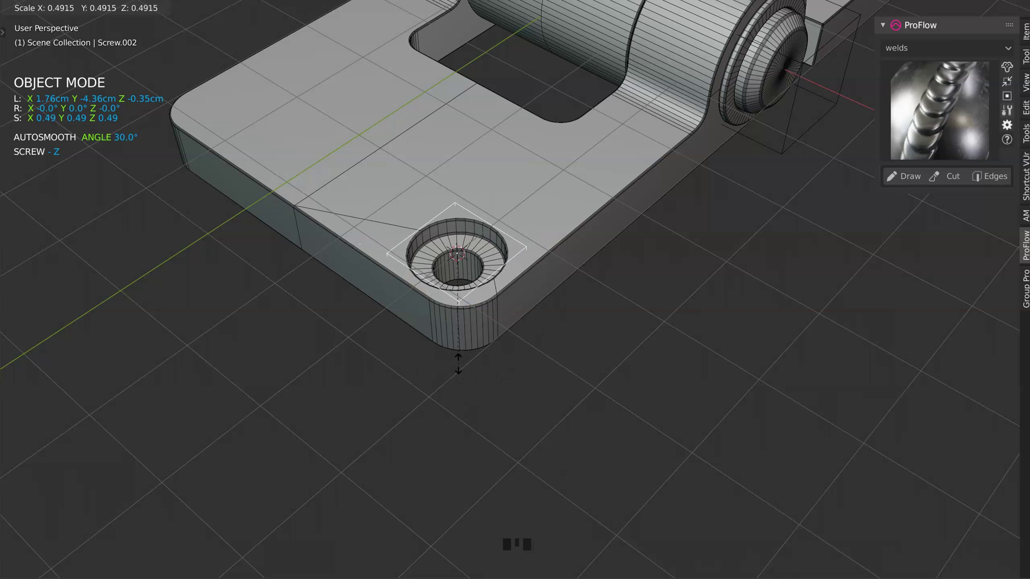
Scale the screw-hole cutter to half size and center it in the leaf corner from top view.
left_click_drag(491, 364, 526, 347)
key("KP_7")
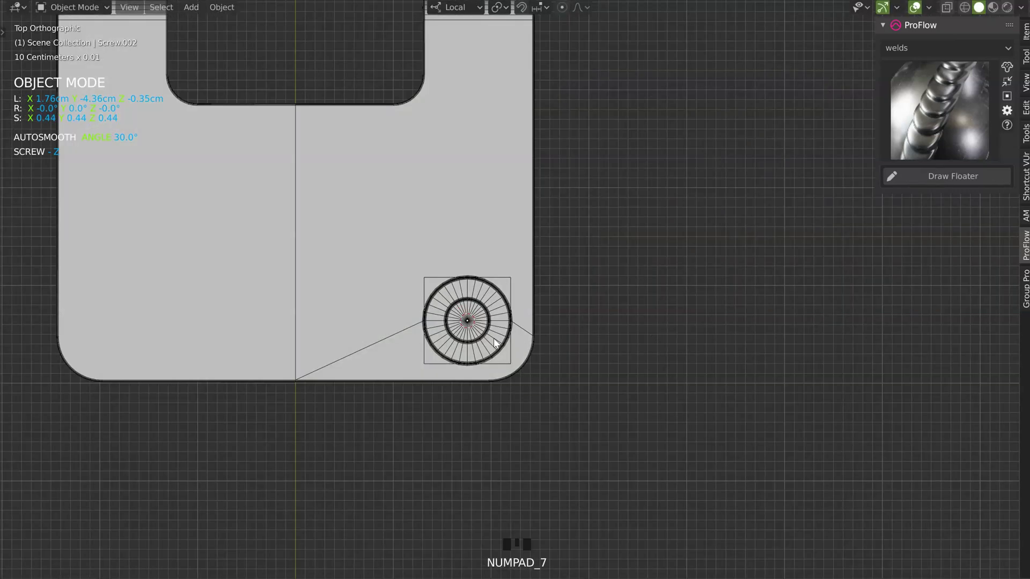
key("g")
left_click_drag(516, 358, 501, 346)
key("g")
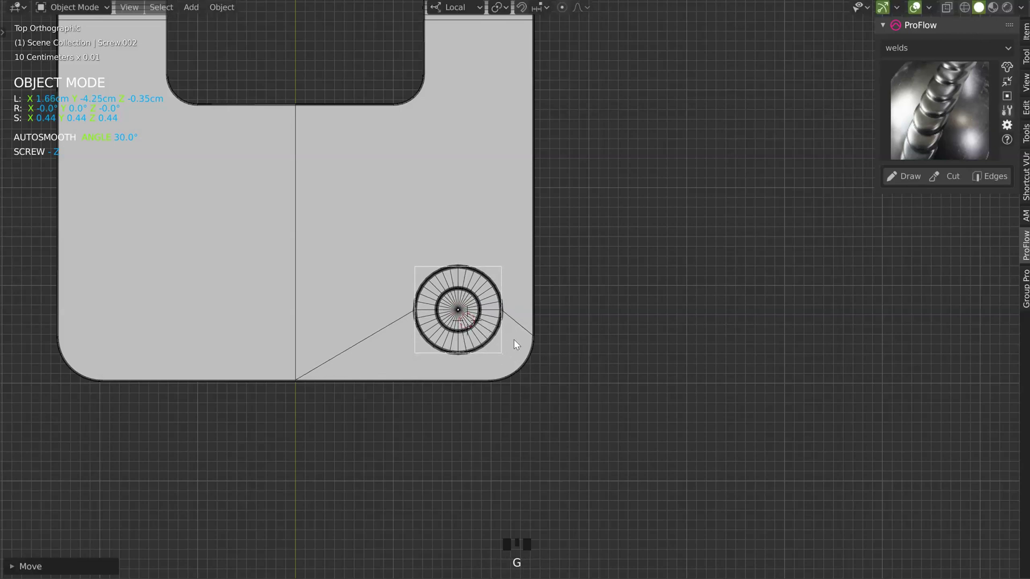
Return to perspective and take the first leaf into mesh editing.
left_click_drag(509, 373, 577, 344)
left_click(578, 344)
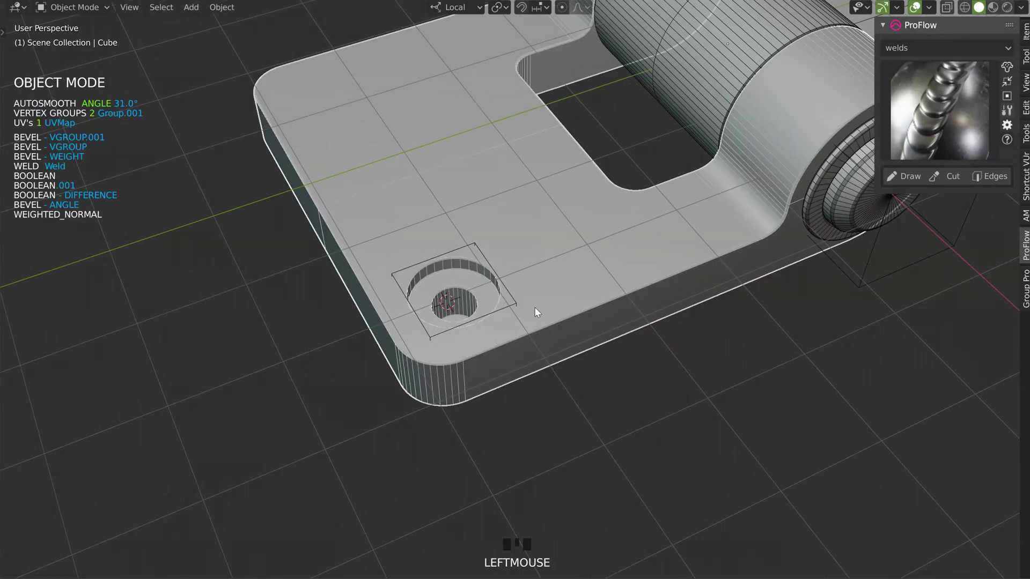
key("Tab")
Edit the plate mesh and place a Speedflow countersunk screw cutter on the front corner face.
key("ctrl+r")
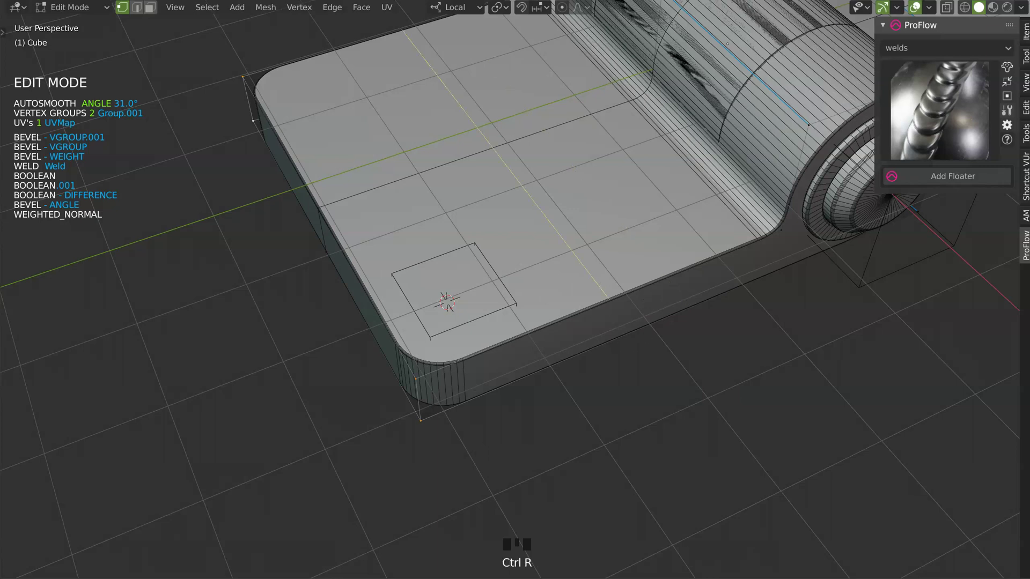
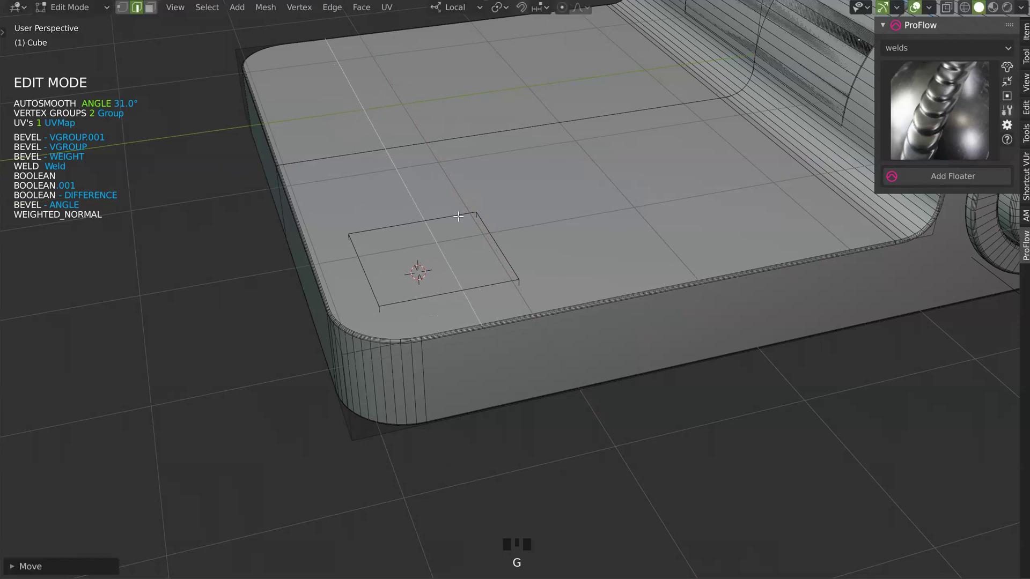
left_click(459, 221)
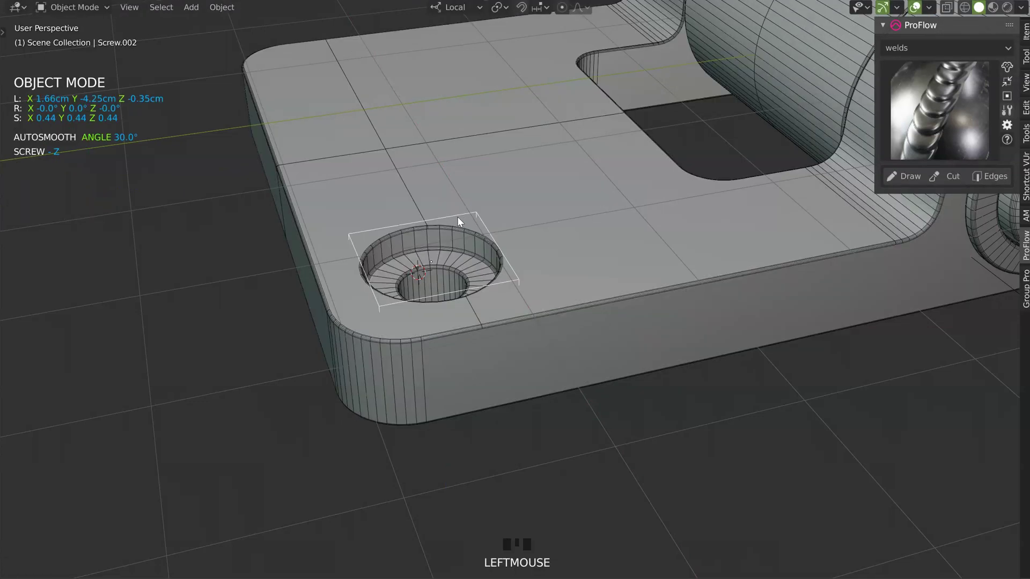
left_click_drag(395, 216, 469, 276)
key("shift+'")
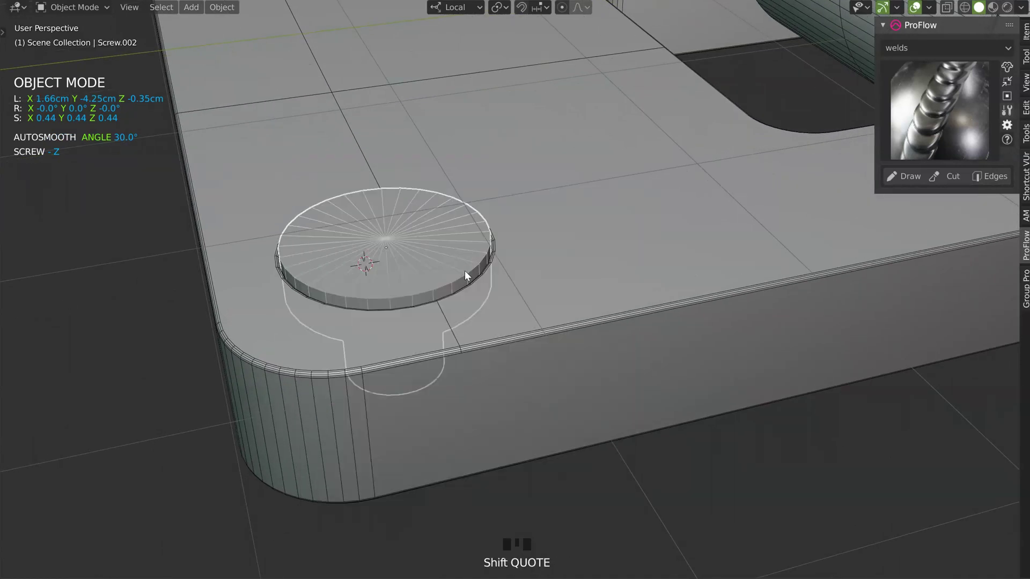
left_click(489, 346)
Snap and move the screw head vertices into position, then reselect the cutter.
key("Tab")
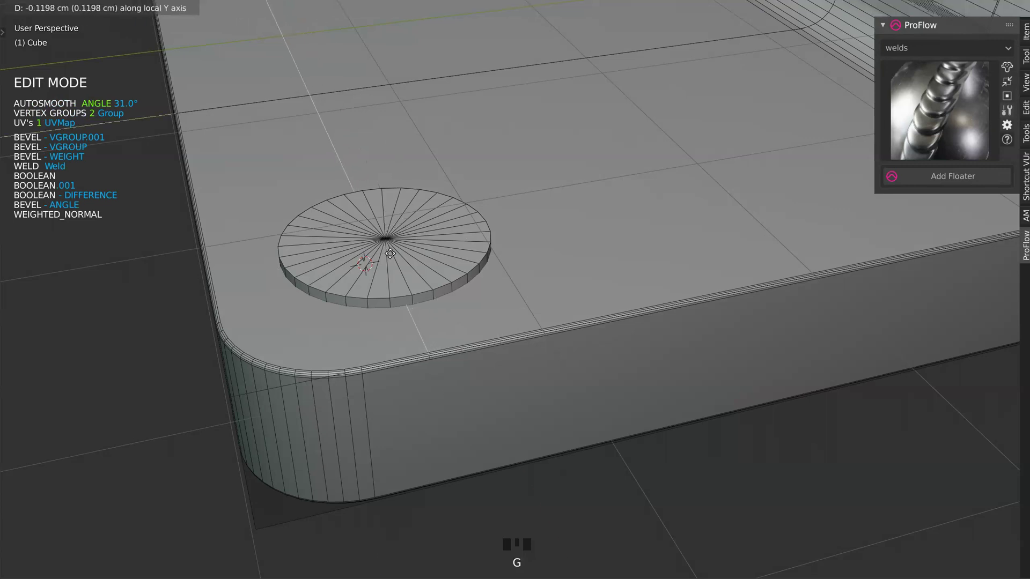
key("shift+Tab")
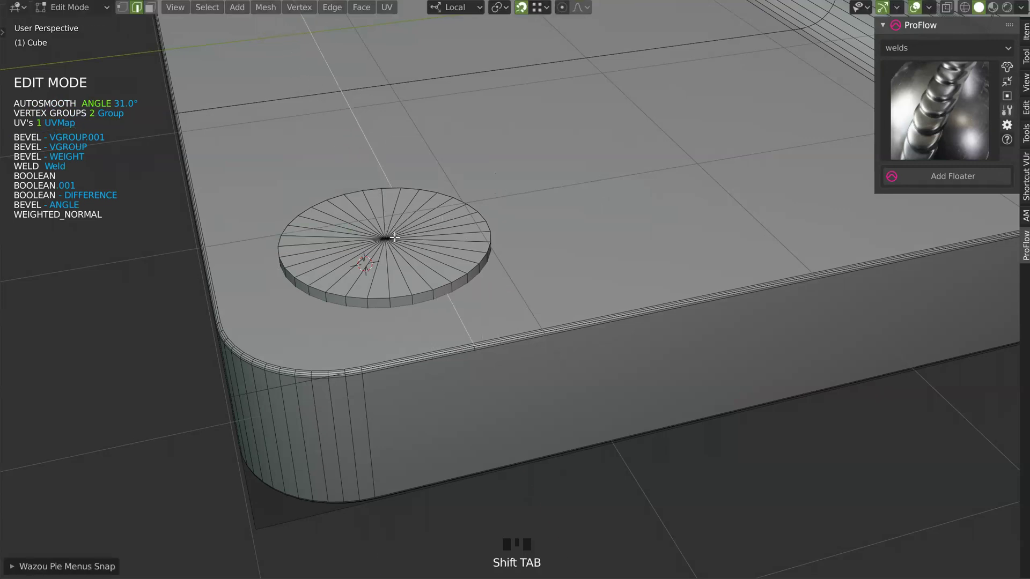
key("g")
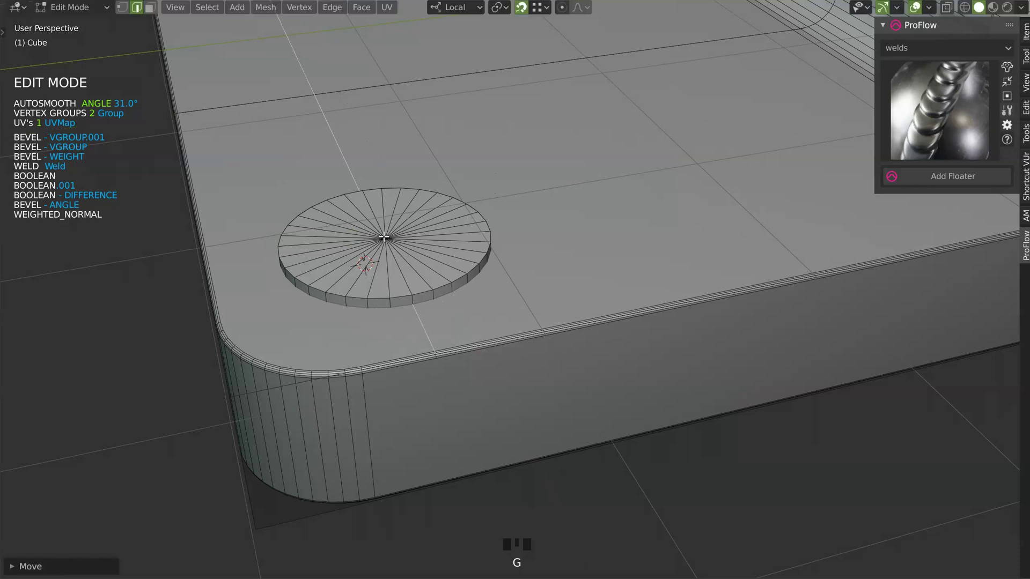
left_click(438, 269)
key("q")
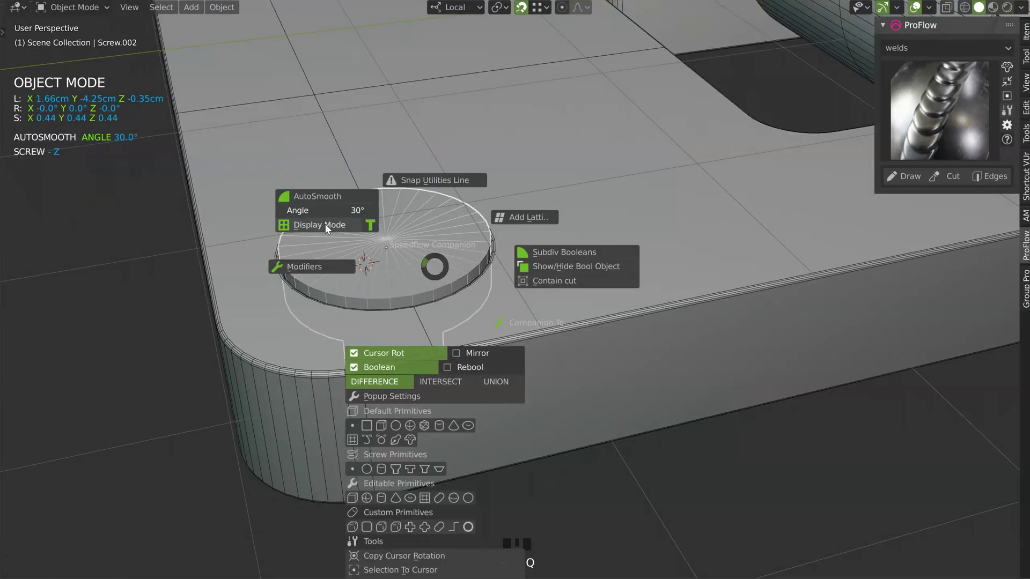
Mirror the screw across X so the first leaf gets two countersunk holes.
left_click_drag(478, 204, 483, 322)
key("space")
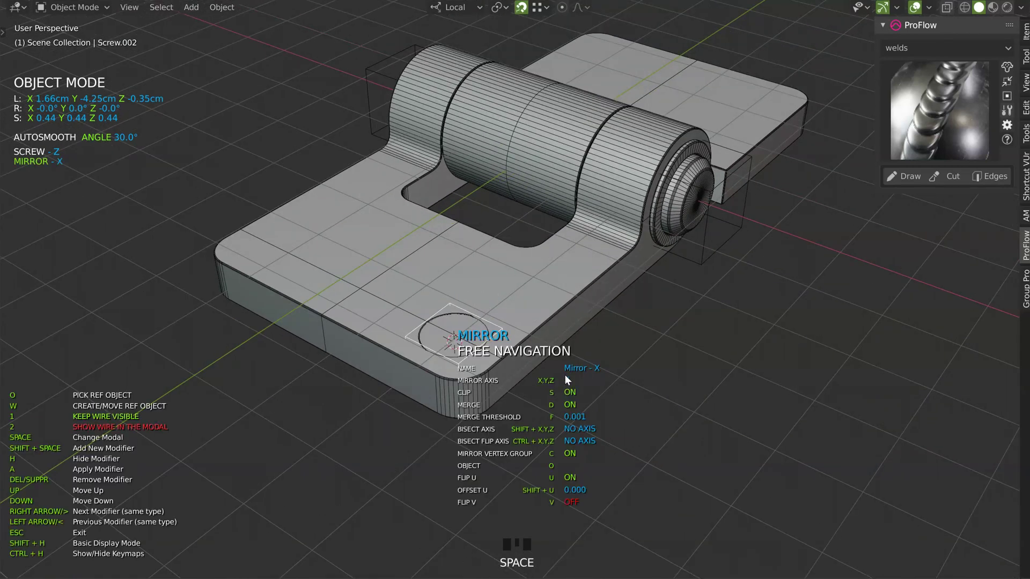
left_click_drag(547, 300, 520, 296)
left_click_drag(520, 296, 250, 320)
left_click_drag(393, 288, 606, 293)
left_click(606, 293)
left_click_drag(603, 290, 544, 299)
Cut several edge loops across the second leaf's plate near the knuckle.
key("Tab")
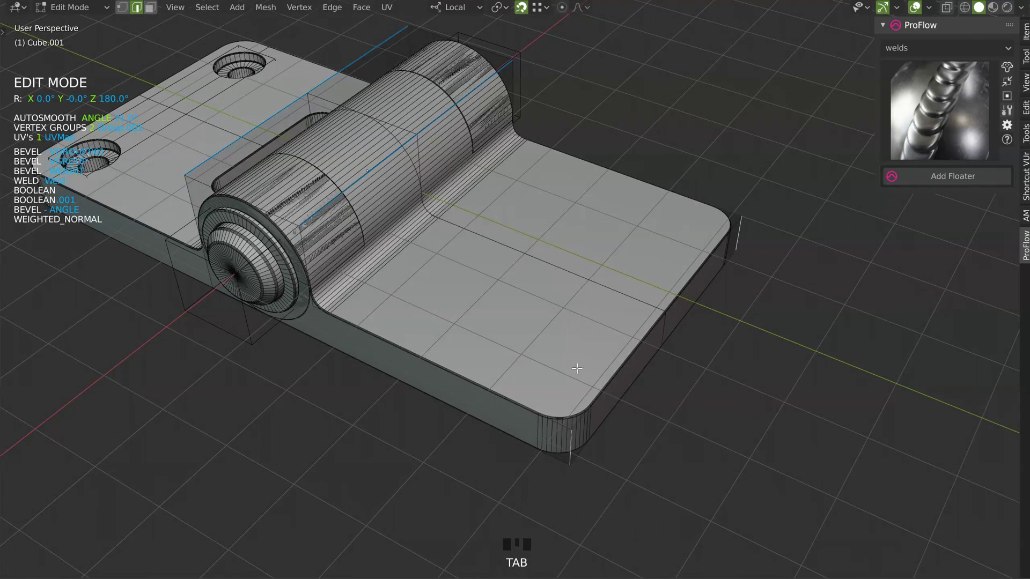
key("ctrl+r")
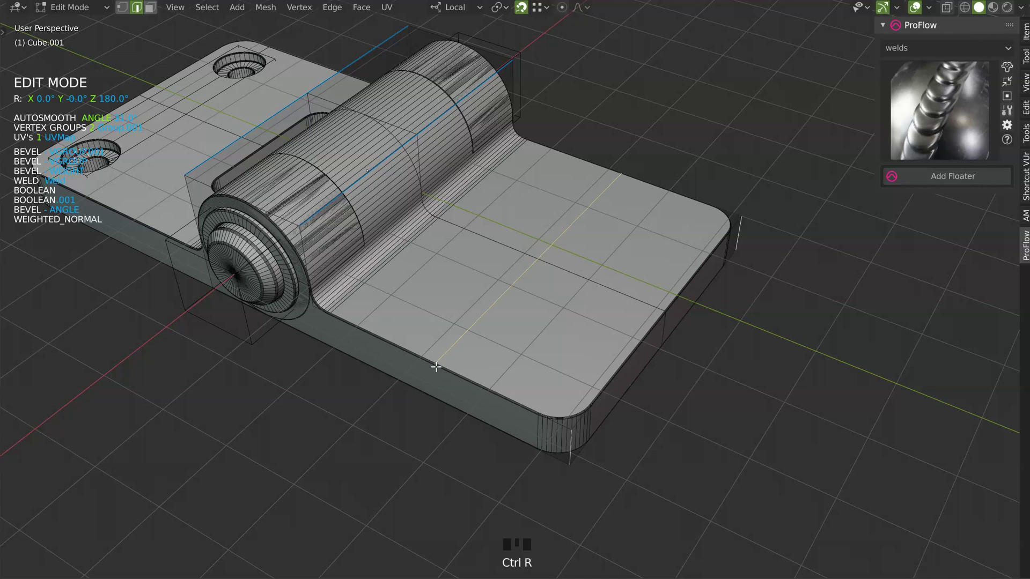
key("shift+q")
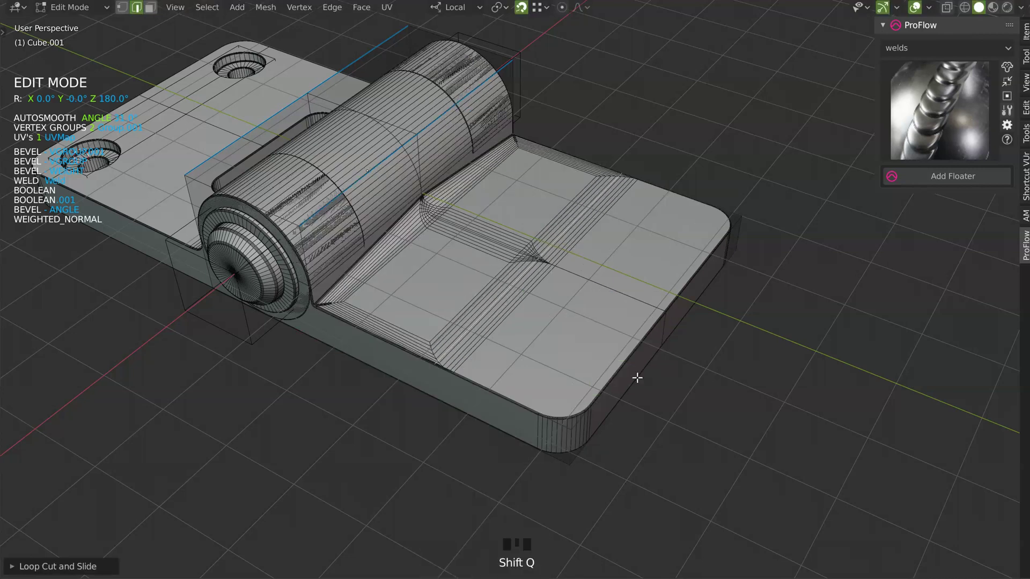
key("shift+q")
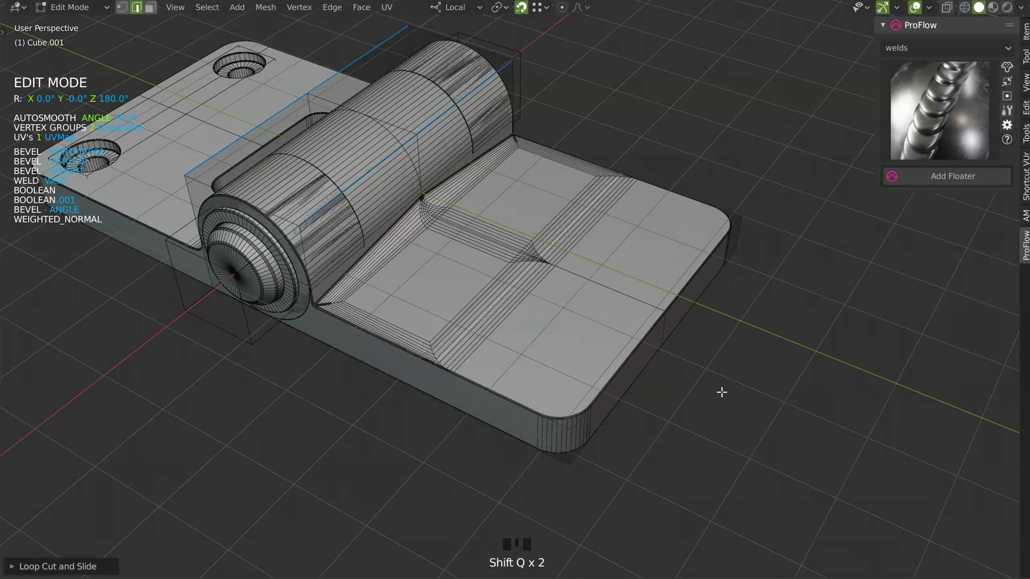
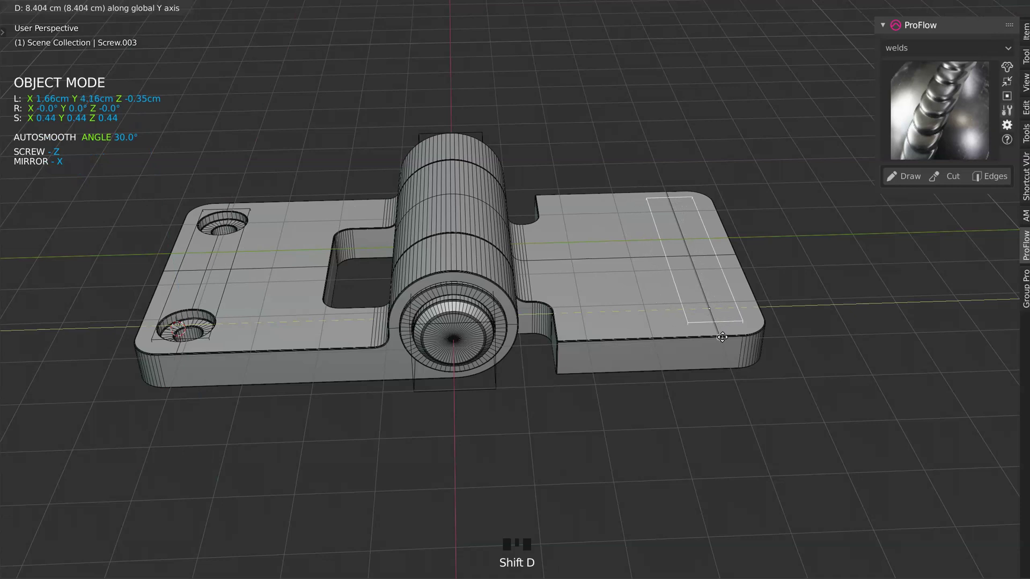
Add a Boolean Difference on the second leaf using the copied screws as the cutter.
left_click_drag(754, 318, 537, 382)
left_click(537, 382)
key("space")
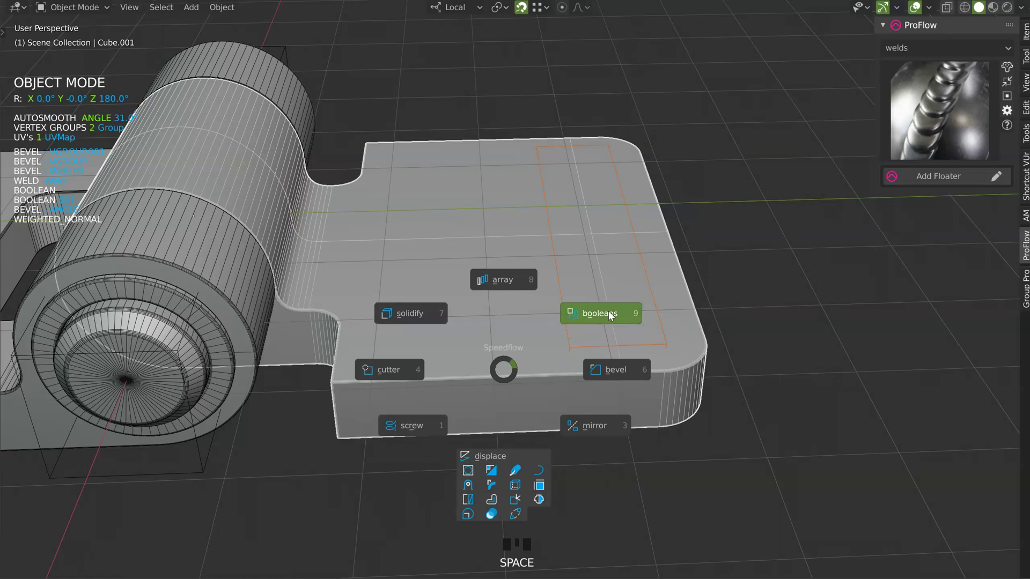
left_click_drag(647, 316, 922, 11)
left_click(922, 10)
Orbit around the hinge to check all four countersunk screw holes.
left_click_drag(598, 242, 635, 307)
left_click_drag(621, 295, 494, 279)
left_click_drag(494, 280, 480, 267)
left_click_drag(481, 267, 921, 9)
left_click(921, 9)
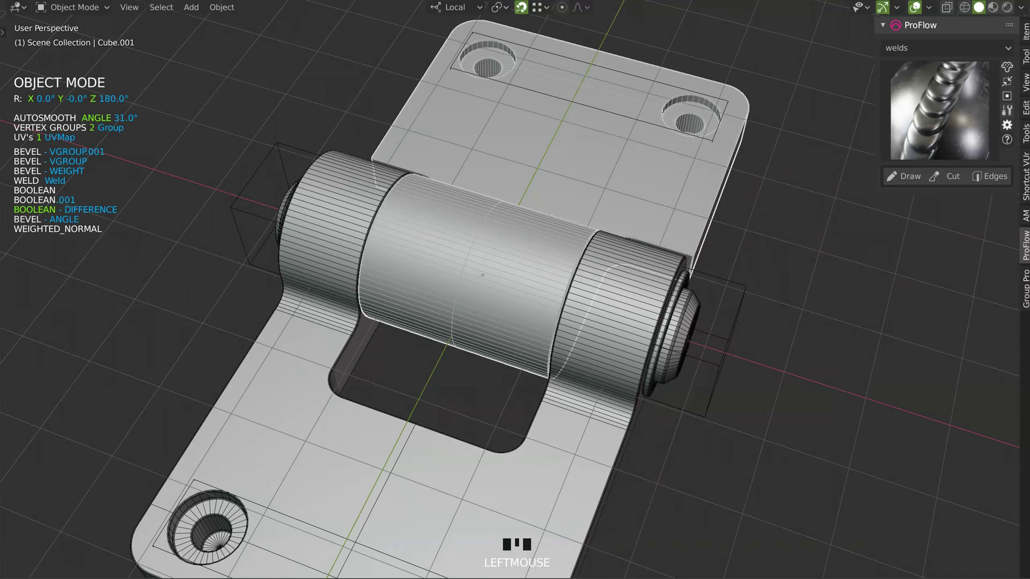
Edit the knuckle cutter Plane.010, sliding one side along X to widen the knuckle gaps.
key("space")
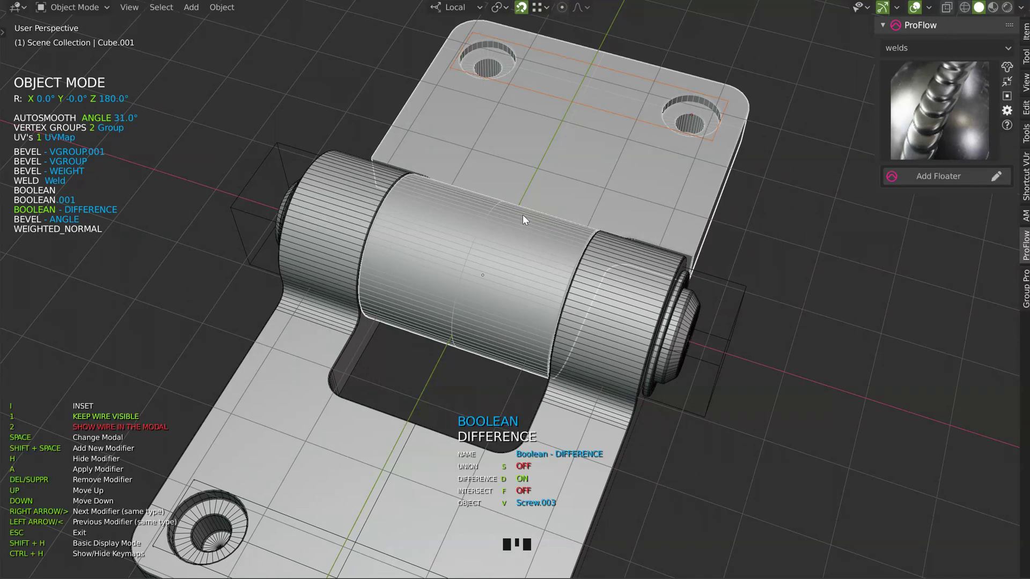
left_click_drag(480, 242, 681, 178)
left_click_drag(680, 179, 676, 203)
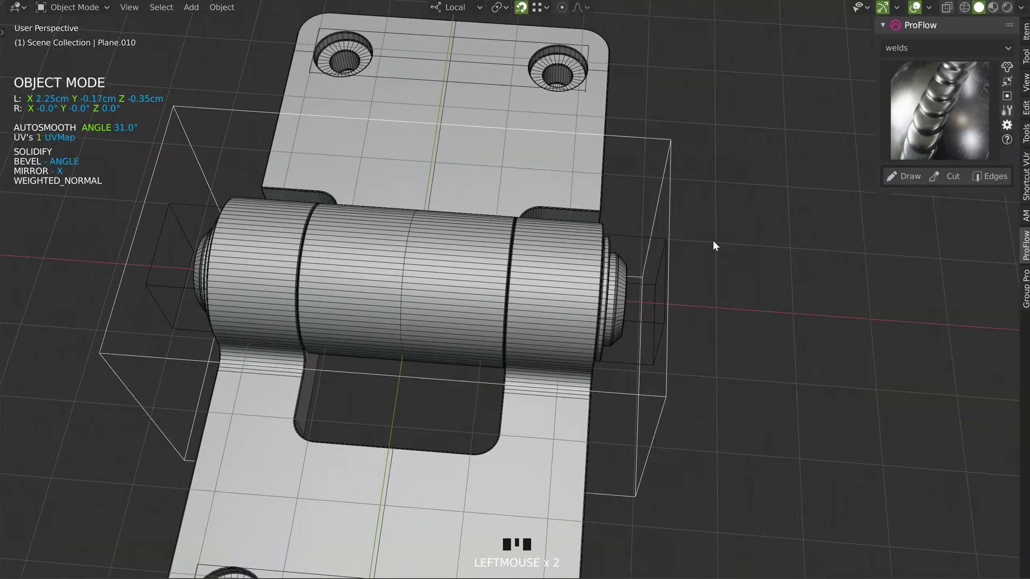
key("Tab")
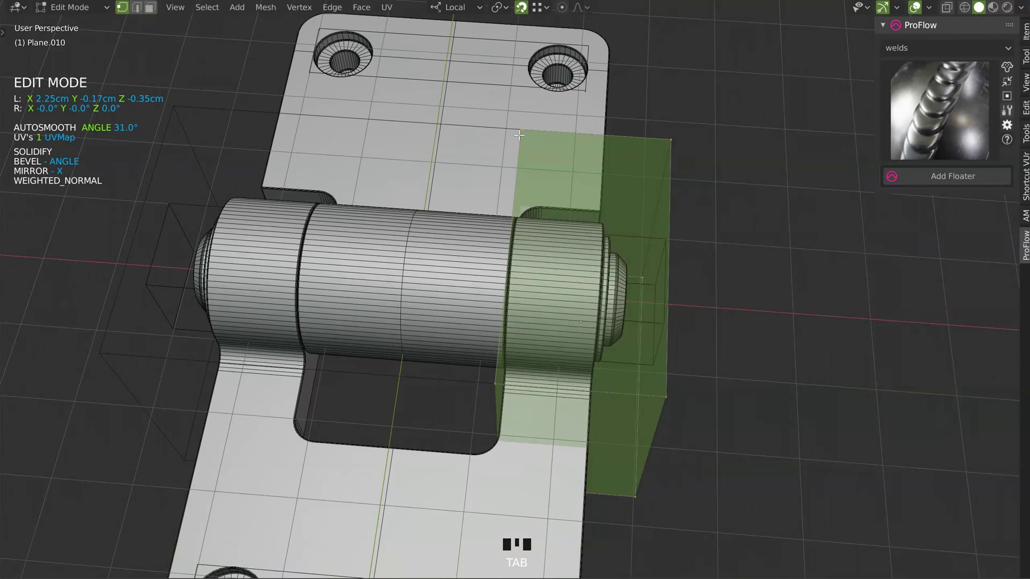
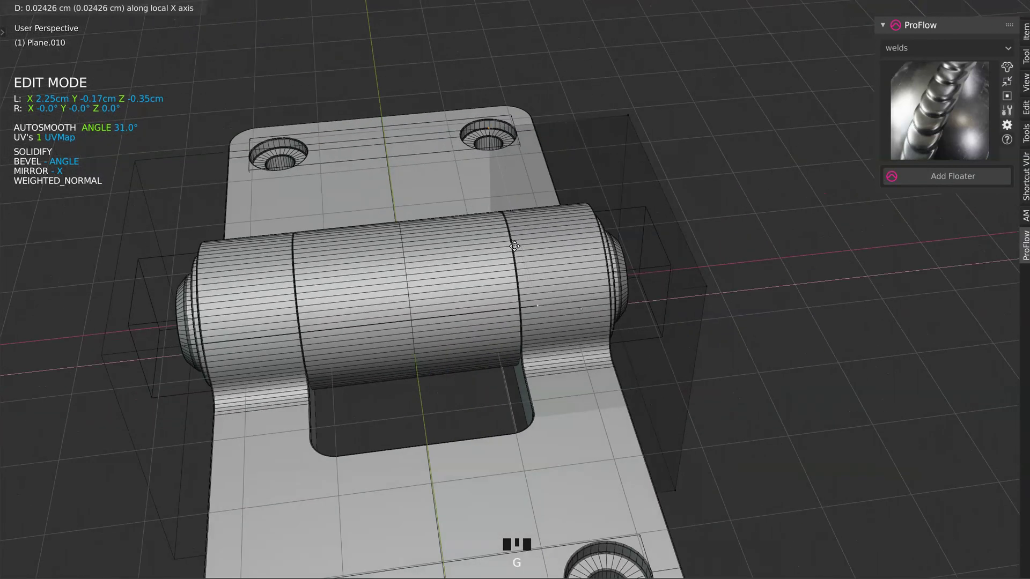
key("shift+Tab")
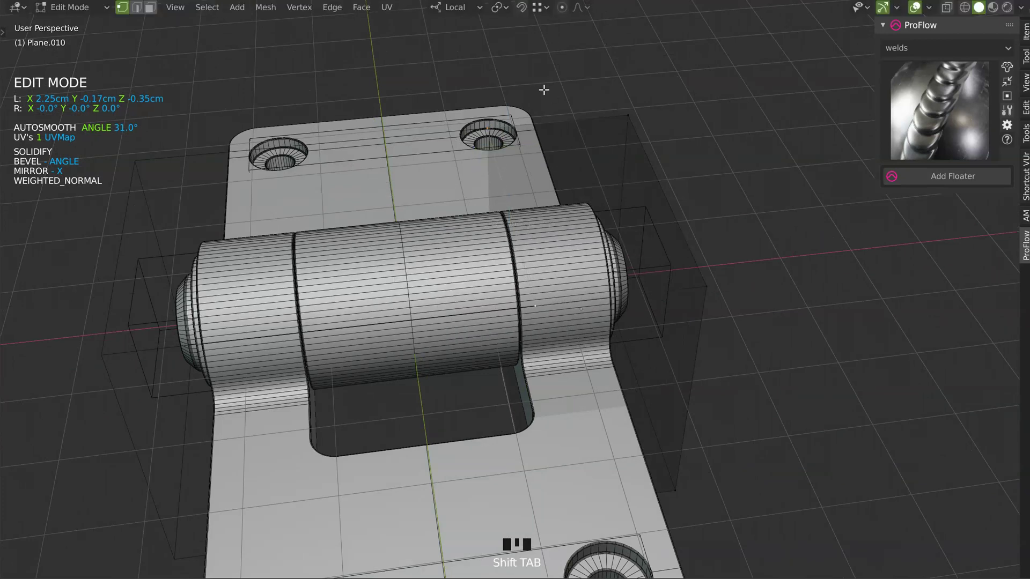
key("g")
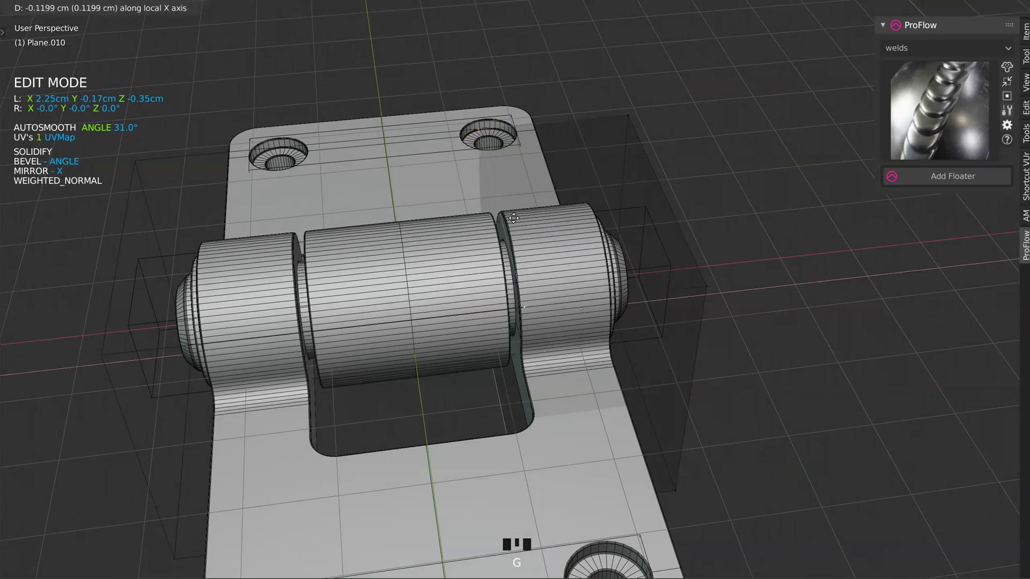
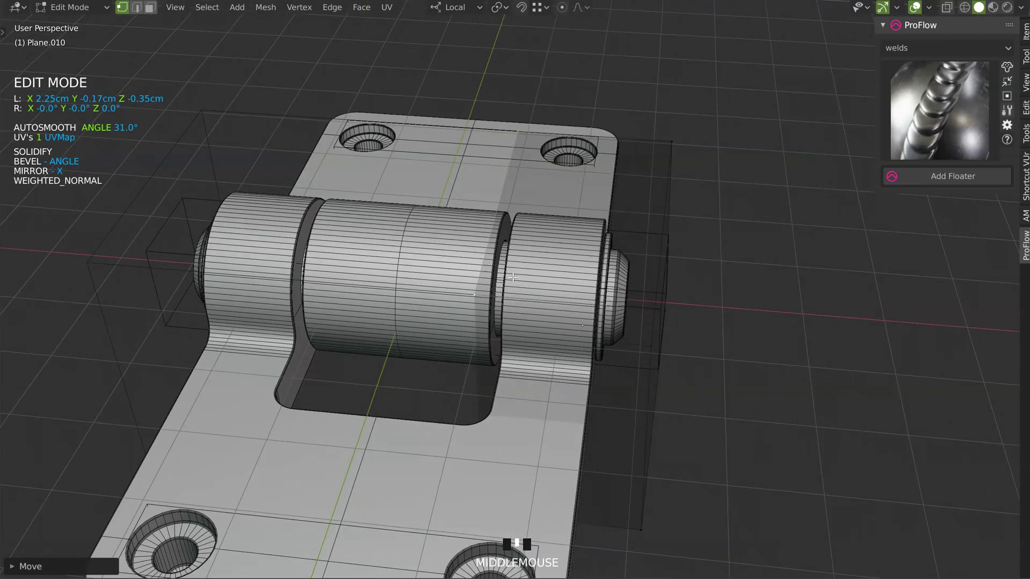
key("Tab")
Select the washer ring at the pin end to move into a gap.
left_click_drag(611, 259, 578, 282)
left_click_drag(577, 283, 693, 284)
Duplicate the washer ring and slide the copy into the knuckle gap from top view.
key("shift+d")
left_click_drag(647, 310, 639, 289)
key("g")
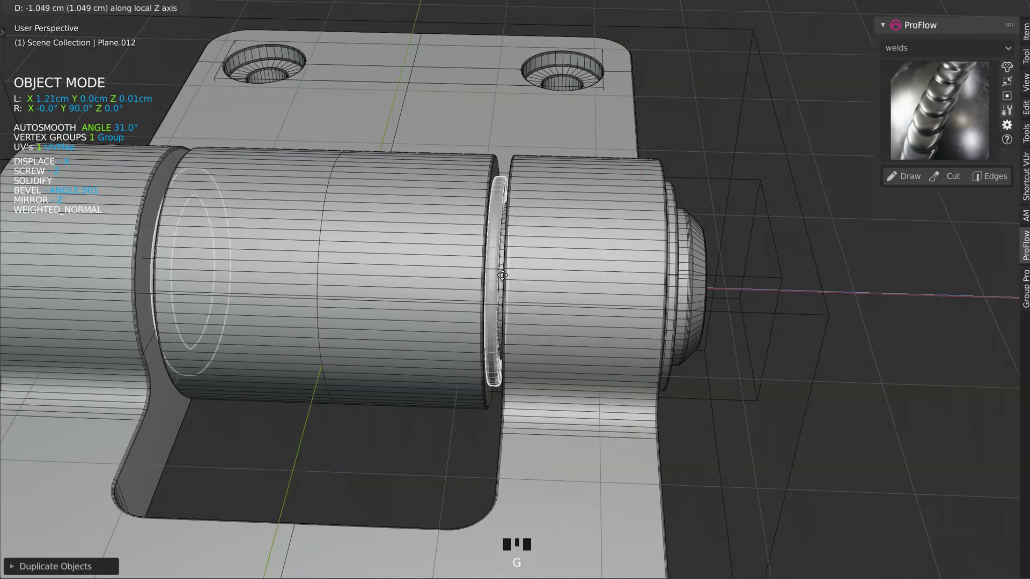
left_click_drag(508, 279, 574, 156)
key("KP_7")
left_click_drag(574, 156, 632, 253)
key("g")
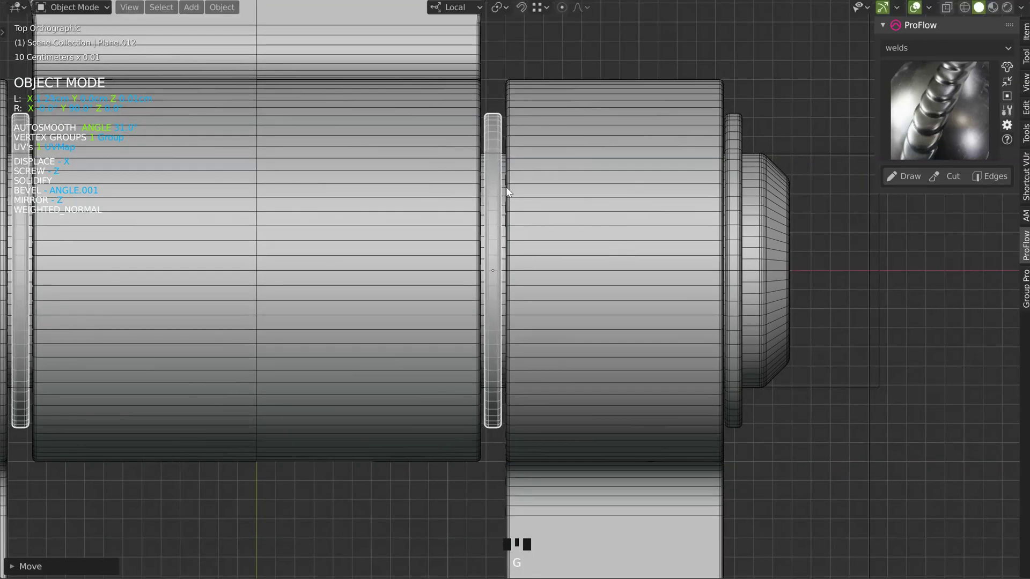
left_click_drag(547, 178, 538, 300)
Tune the ring's Solidify thickness to about 0.15 and centre it along its local Z axis.
key("space")
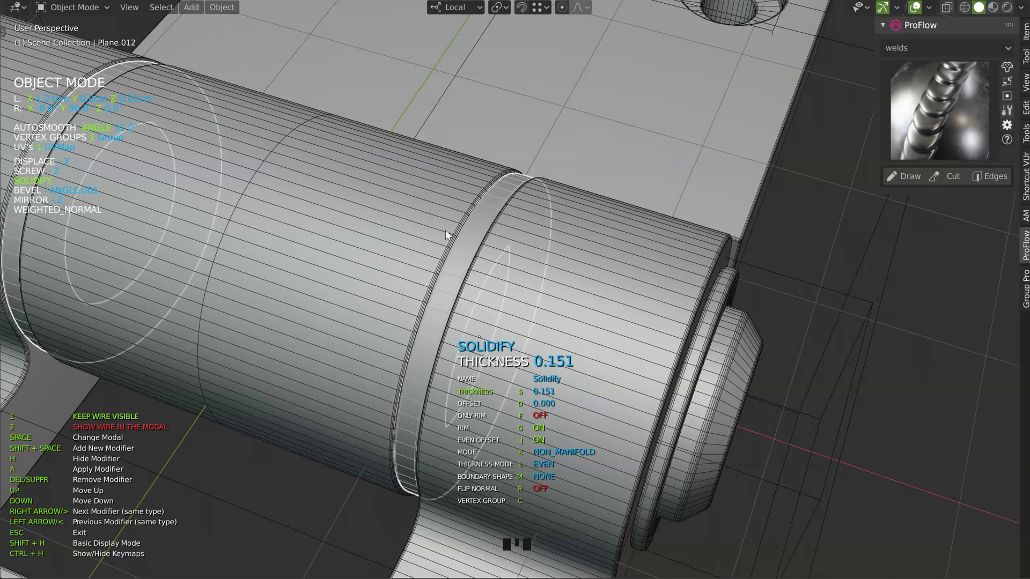
left_click_drag(482, 253, 549, 185)
key("KP_7")
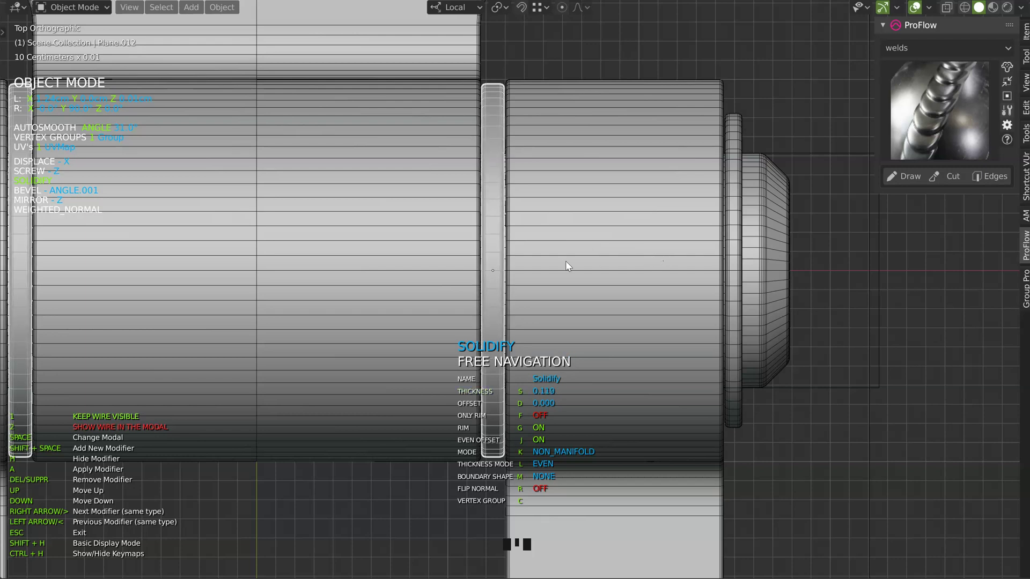
left_click_drag(510, 185, 561, 299)
key("g")
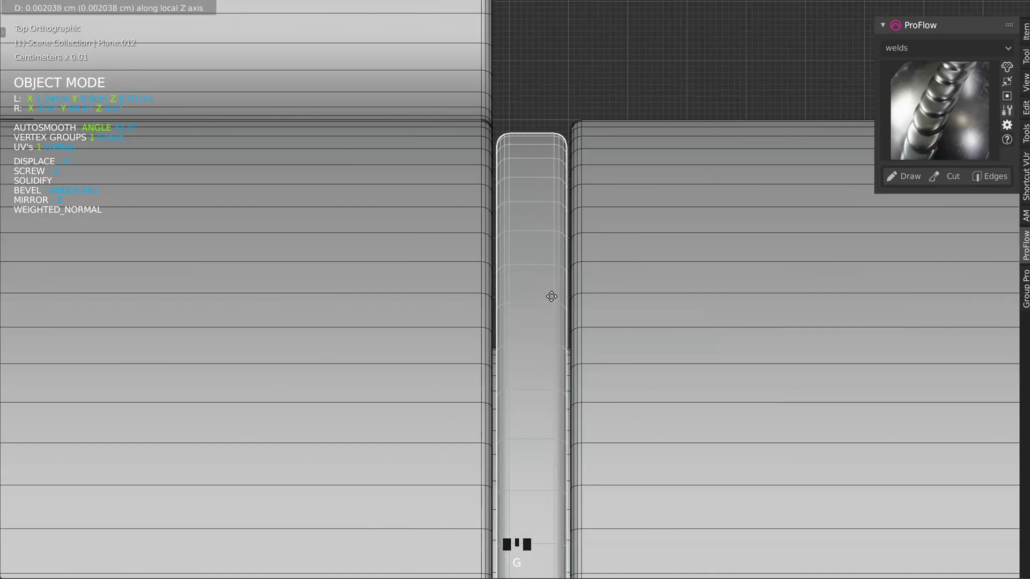
key("space")
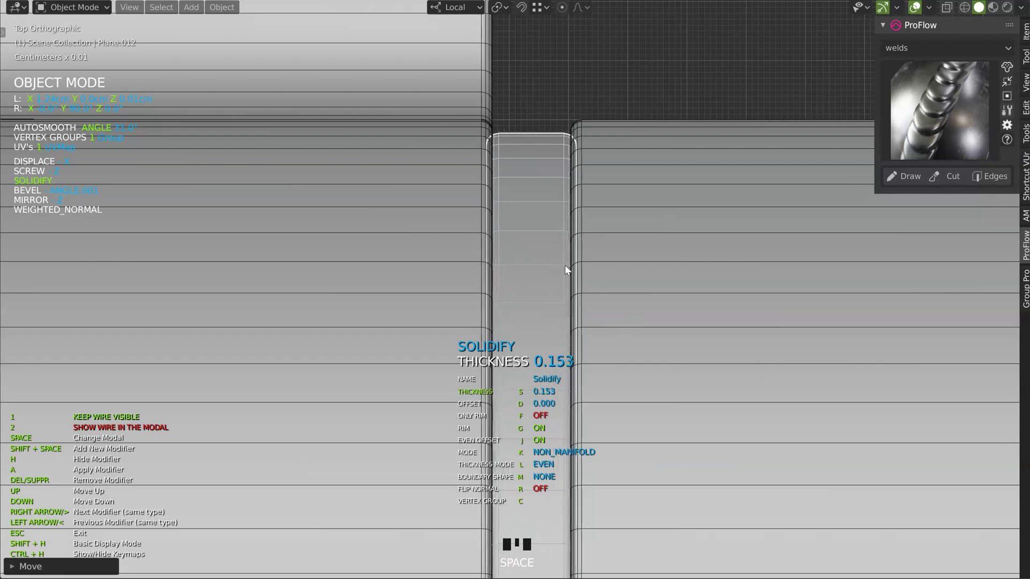
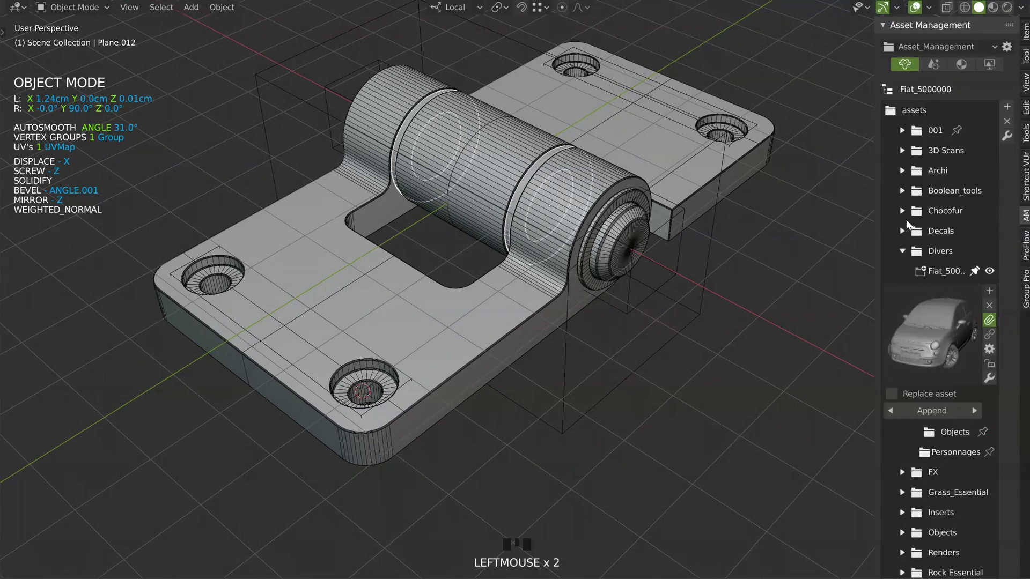
Append the screw_Halen_01 hex screw from assets > Inserts > screws into the scene.
left_click_drag(919, 391, 901, 471)
left_click_drag(901, 470, 944, 515)
left_click_drag(944, 516, 956, 508)
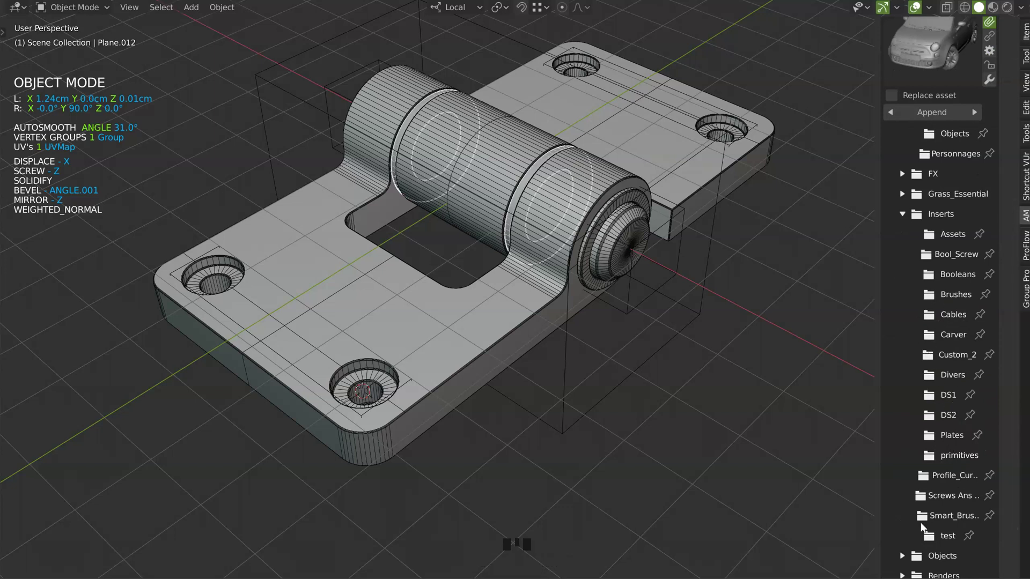
left_click_drag(945, 500, 980, 360)
left_click_drag(933, 424, 767, 187)
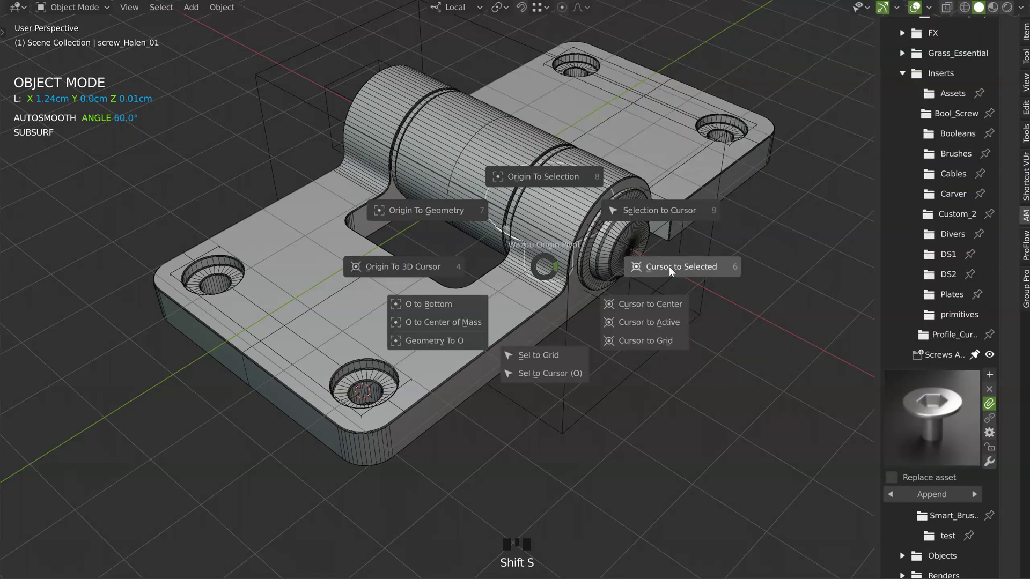
Snap the hex screw onto a plate hole and scale it down so the head matches the countersink.
middle_click(439, 312)
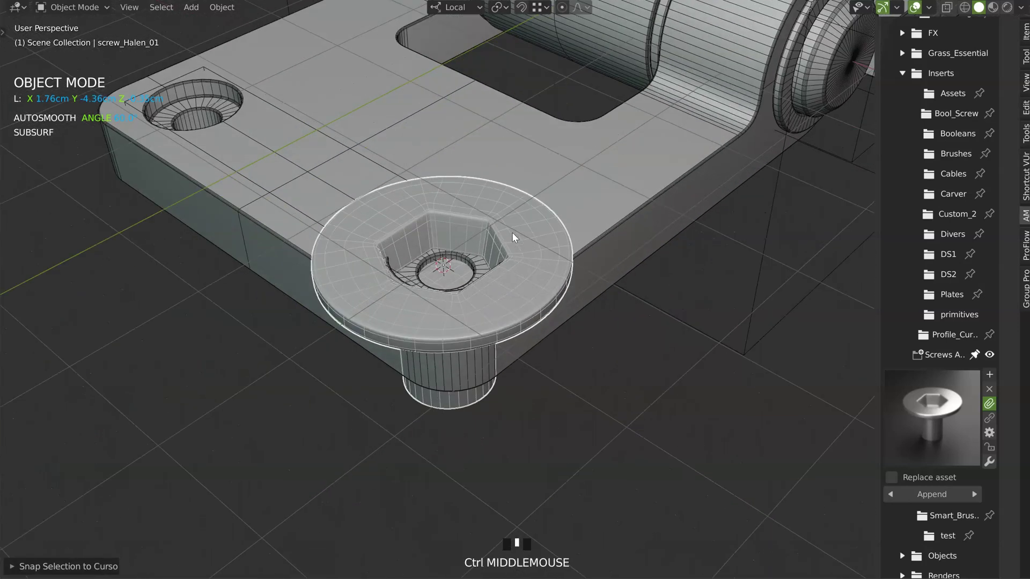
key("s")
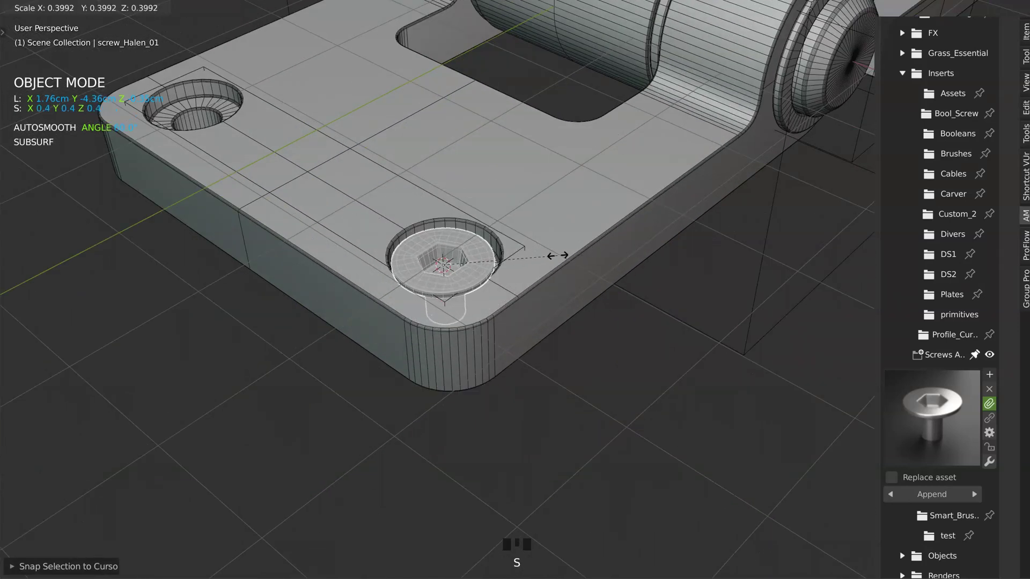
left_click_drag(529, 291, 526, 259)
left_click_drag(525, 259, 490, 287)
key("shift+s")
left_click(476, 305)
key("shift+s")
left_click_drag(478, 281, 380, 185)
key("g")
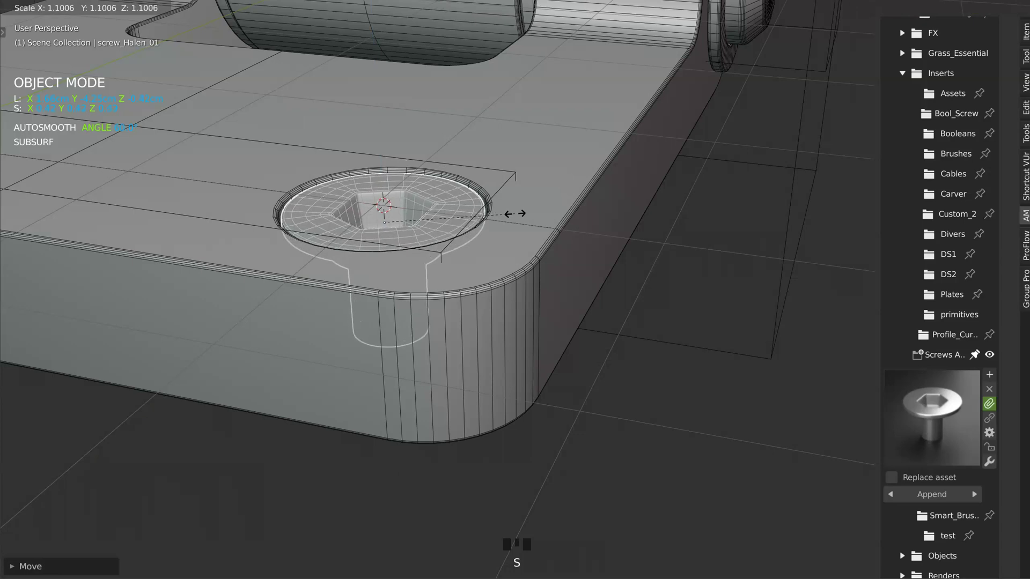
left_click_drag(493, 214, 404, 243)
Mirror the screw across X and duplicate the pair along Y onto the other leaf's holes.
key("space")
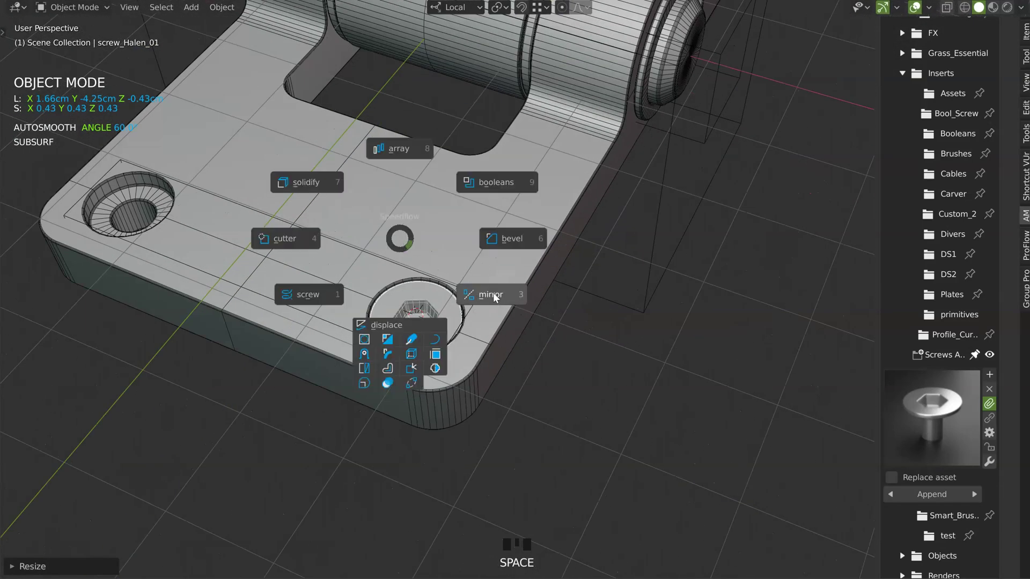
left_click_drag(516, 247, 437, 293)
left_click_drag(422, 282, 245, 248)
key("shift+d")
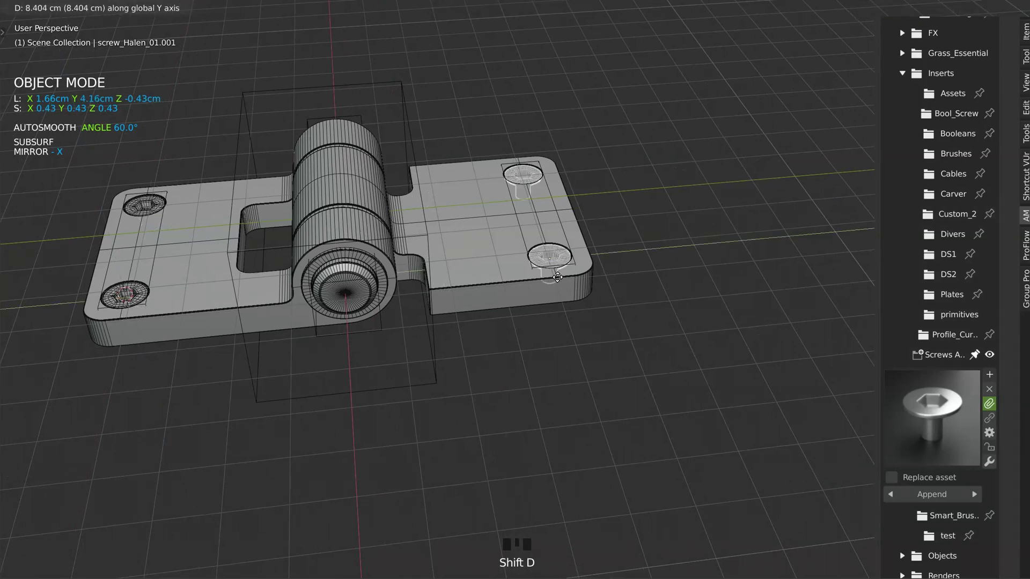
left_click_drag(470, 295, 769, 248)
key("n")
Lower one screw along its local Z so it seats in the countersink.
left_click(921, 15)
left_click_drag(520, 188, 684, 198)
left_click(684, 198)
left_click(921, 11)
left_click(921, 11)
left_click_drag(225, 289, 435, 133)
key("g")
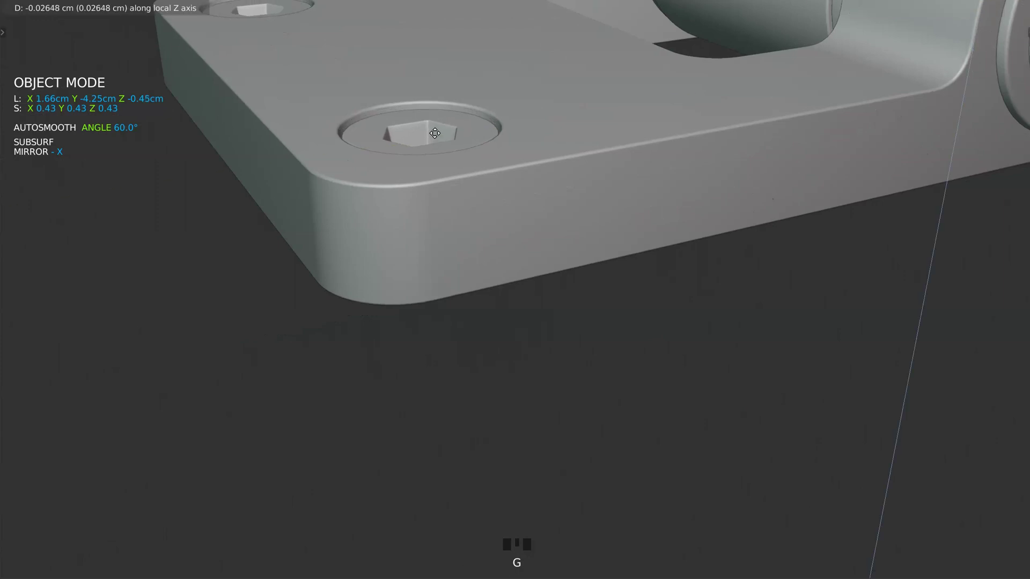
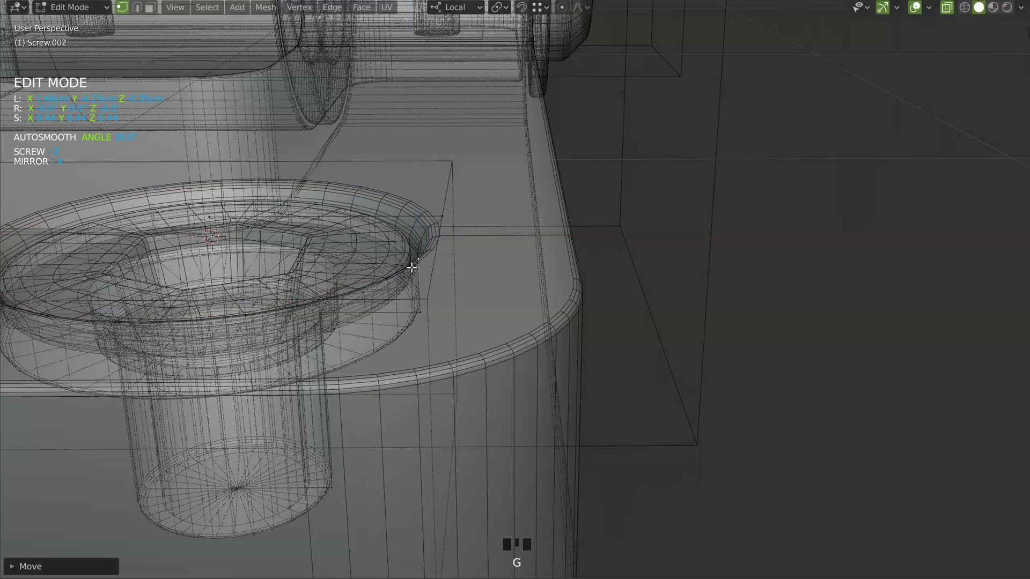
Move the countersink profile vertices in Edit Mode to widen the cut.
left_click(445, 220)
key("g")
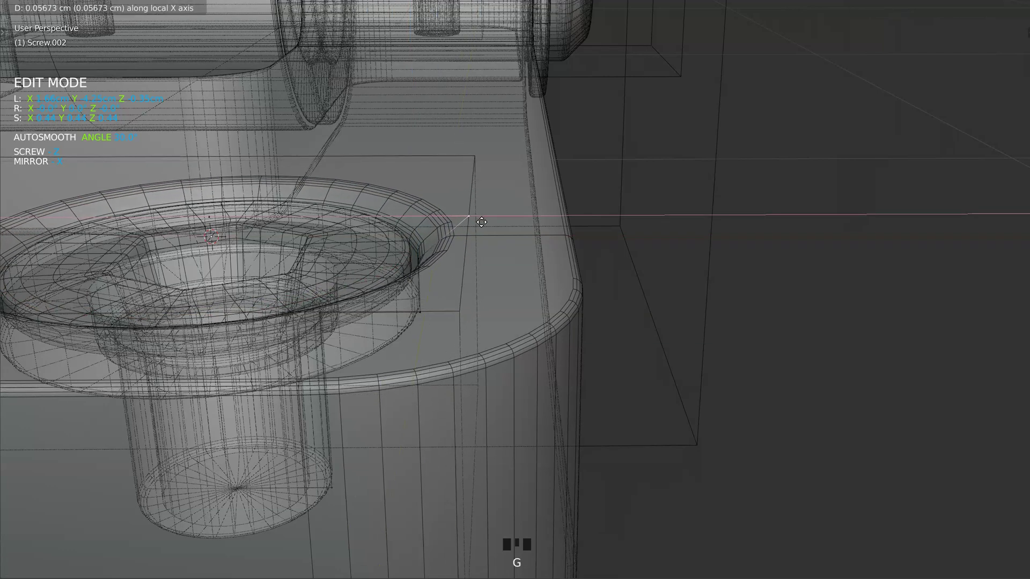
middle_click(540, 138)
key("Tab")
key("Tab")
Link one countersink cutter's mesh data to the other cutters with Ctrl+L.
left_click_drag(451, 286, 864, 94)
left_click(864, 94)
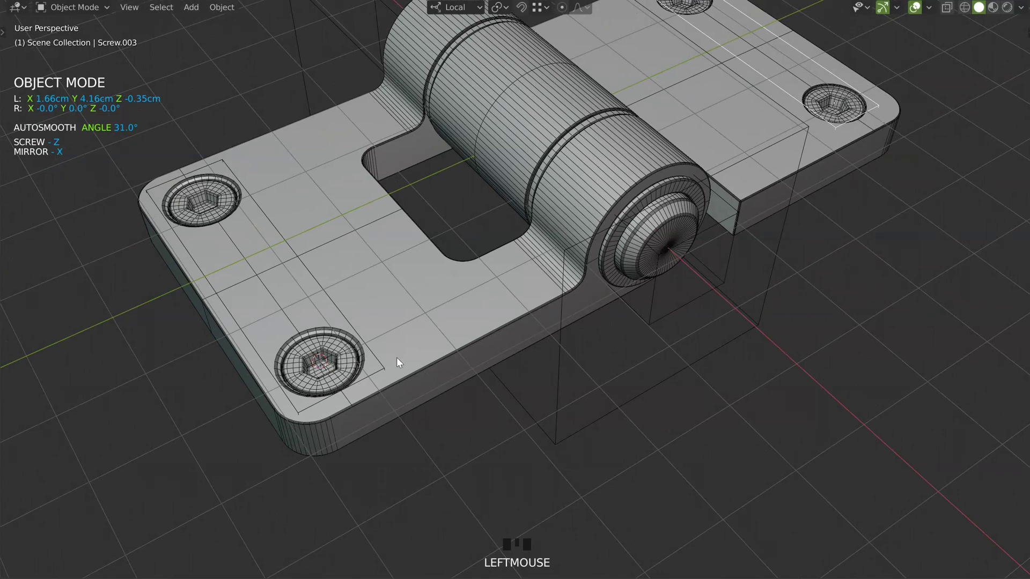
left_click(387, 369)
key("ctrl+l")
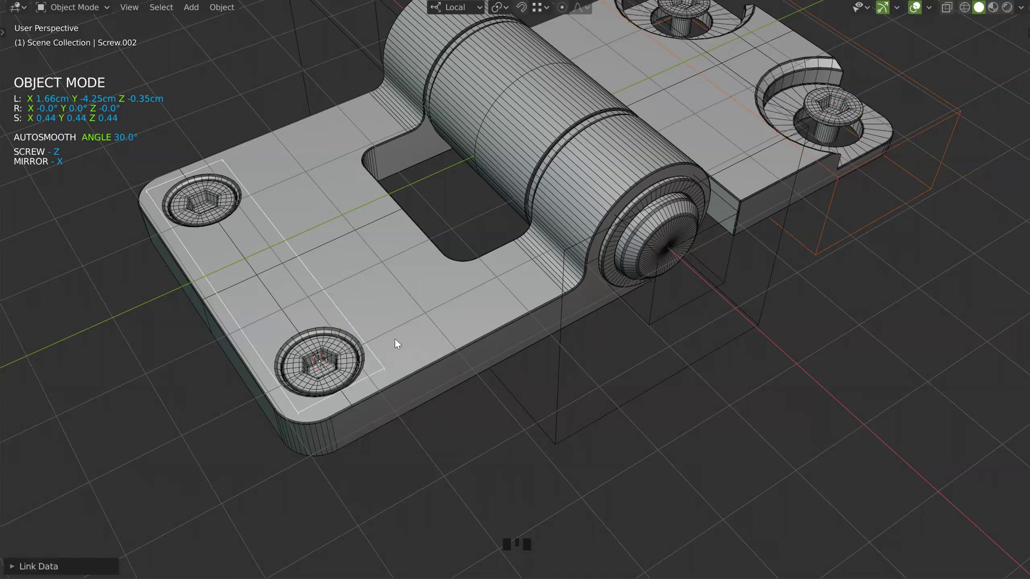
Scale the other leaf's countersink cutter to fit the hex screw head.
left_click_drag(665, 208, 914, 147)
left_click(914, 147)
left_click_drag(936, 143, 834, 278)
key("s")
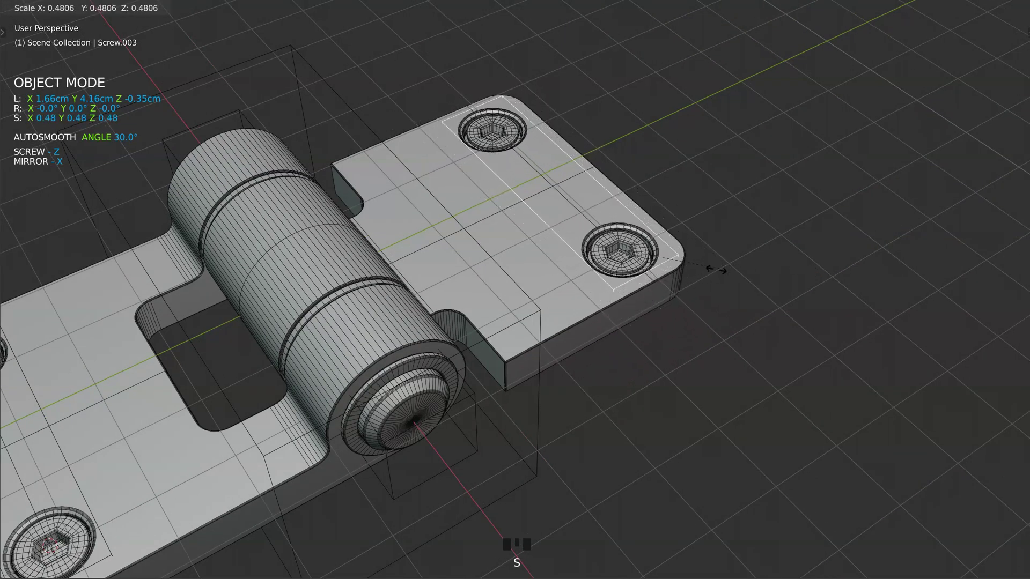
left_click_drag(691, 265, 860, 277)
key("s")
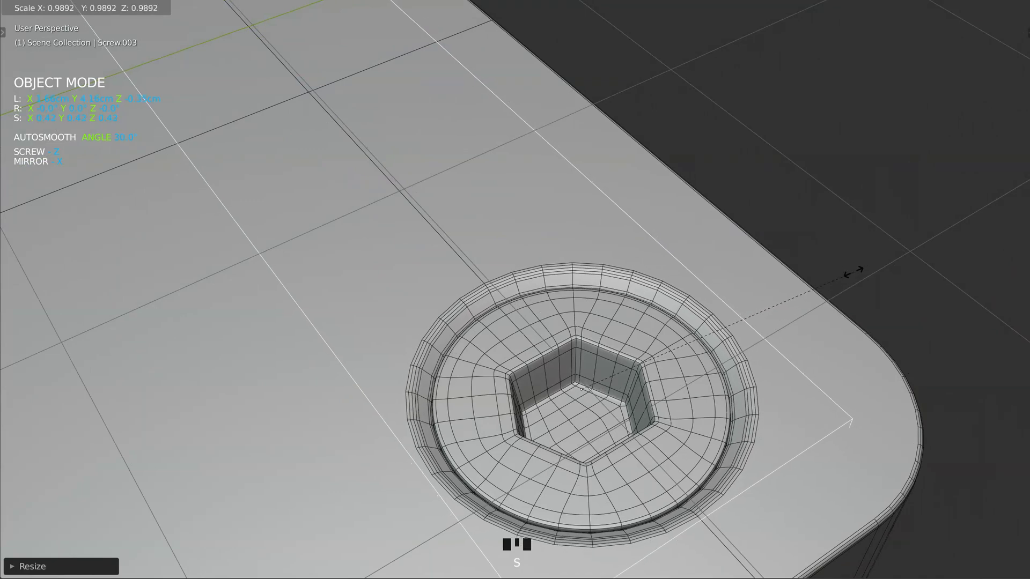
left_click_drag(844, 210, 885, 160)
left_click_drag(885, 160, 921, 12)
left_click(920, 12)
Scale the first leaf's countersink cutter to match the screw head as well.
left_click_drag(669, 186, 272, 372)
left_click_drag(273, 371, 359, 332)
middle_click(359, 332)
left_click(919, 10)
left_click_drag(287, 323, 645, 331)
left_click(645, 332)
key("s")
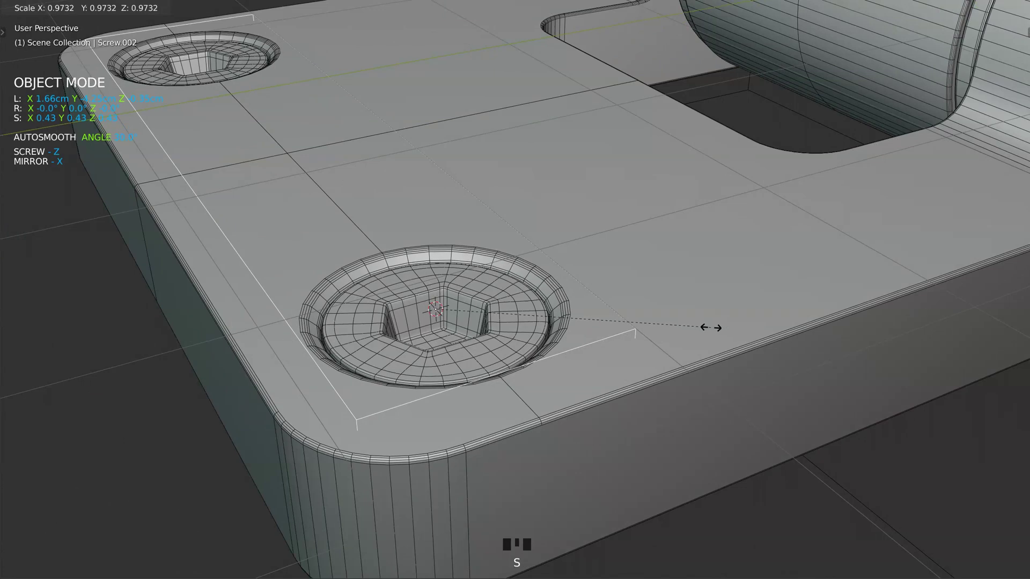
left_click(502, 324)
Switch the hinge to the clean solid shaded preview.
left_click_drag(552, 261, 921, 134)
left_click(921, 134)
middle_click(905, 157)
key("g")
left_click_drag(863, 167, 920, 7)
left_click(920, 7)
left_click_drag(488, 208, 374, 201)
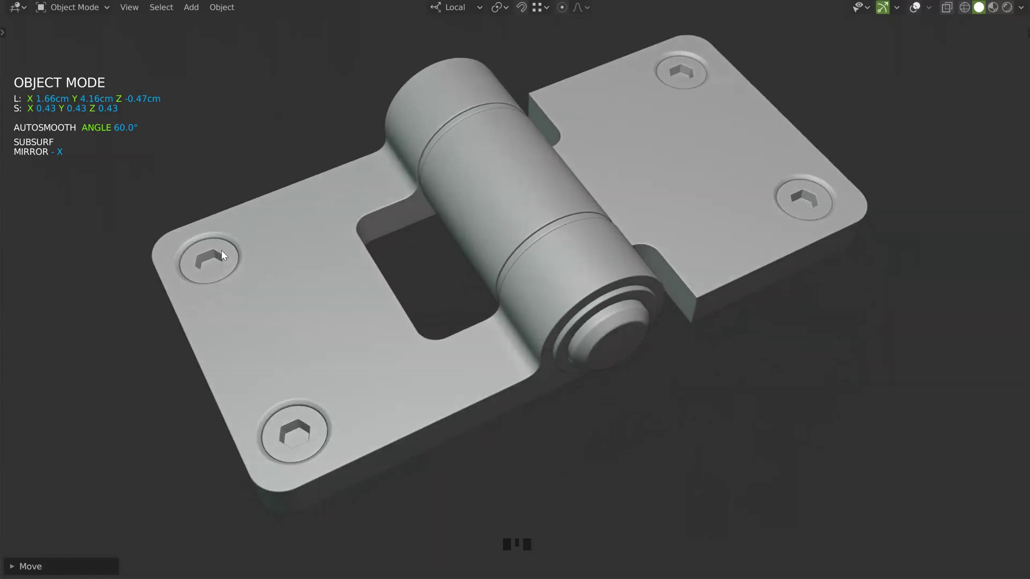
left_click_drag(313, 263, 355, 355)
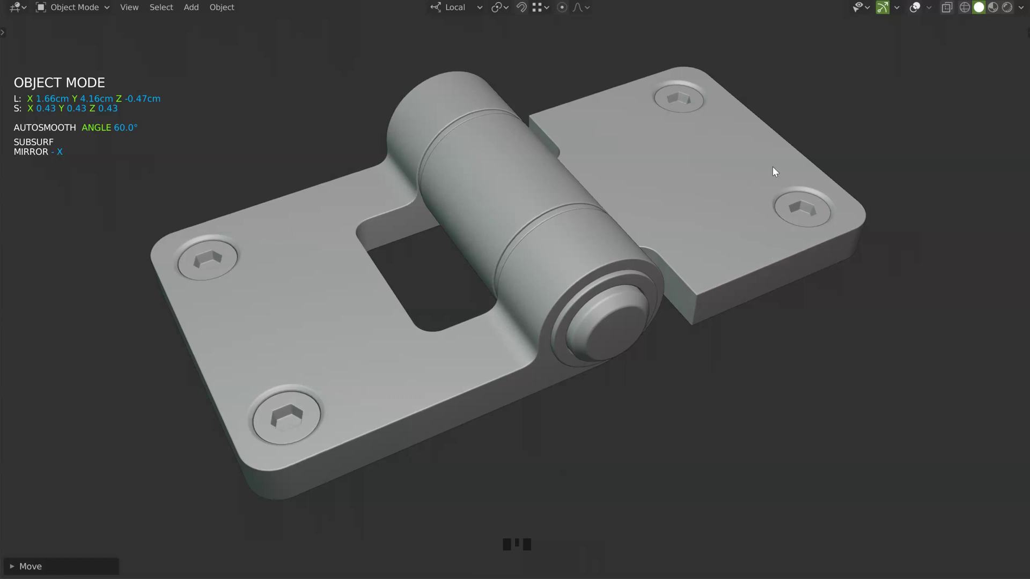
left_click_drag(568, 263, 589, 214)
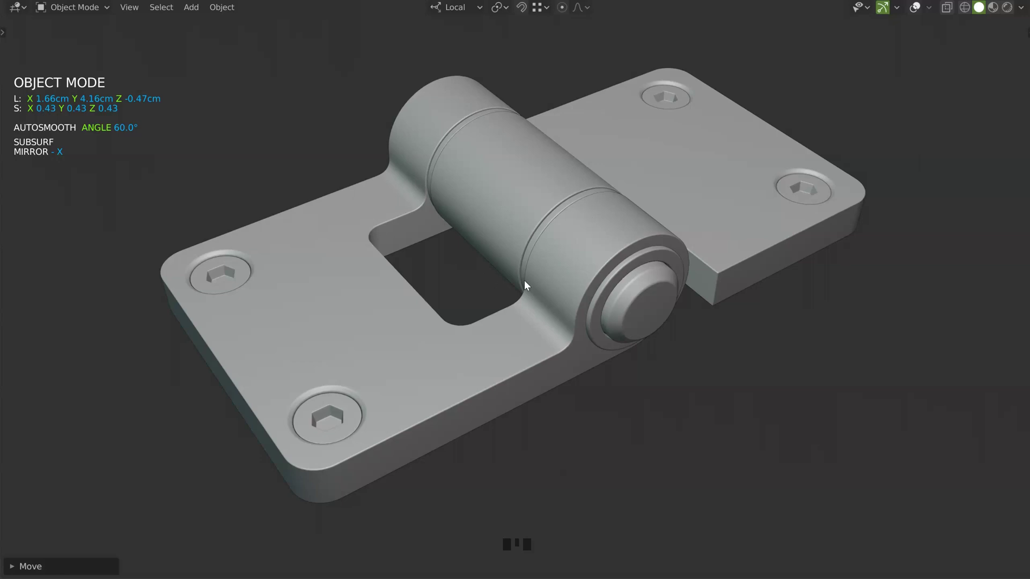
middle_click(496, 273)
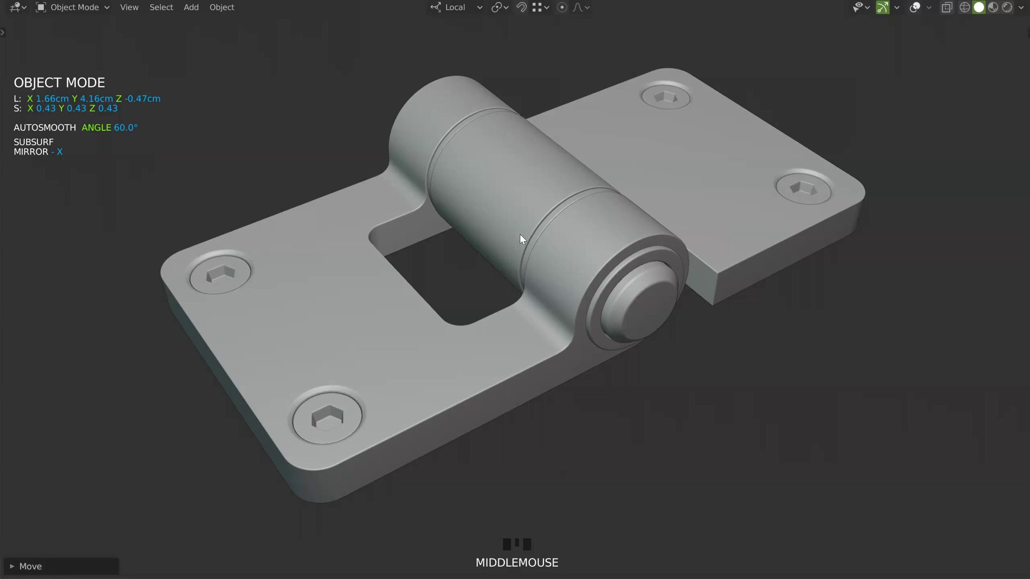